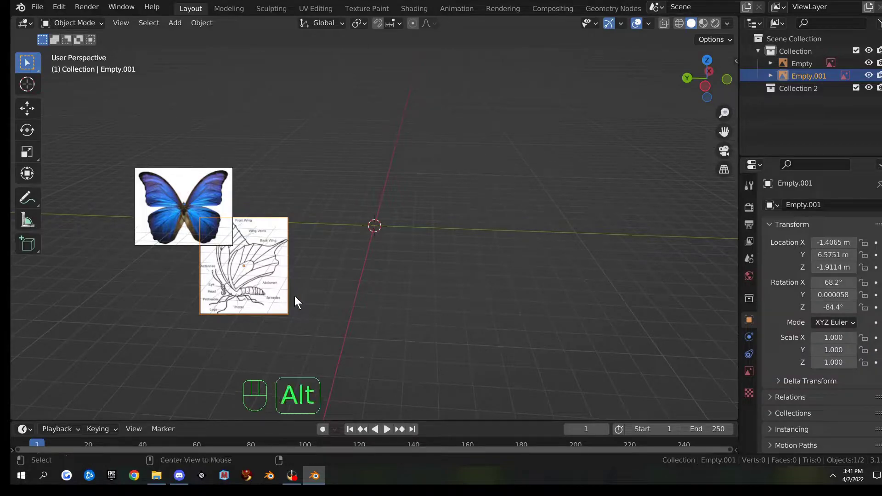
Reset the anatomy diagram to the origin and stand it upright facing front.
key("alt+g")
key("alt+r")
left_click_drag(442, 299, 422, 309)
key("r")
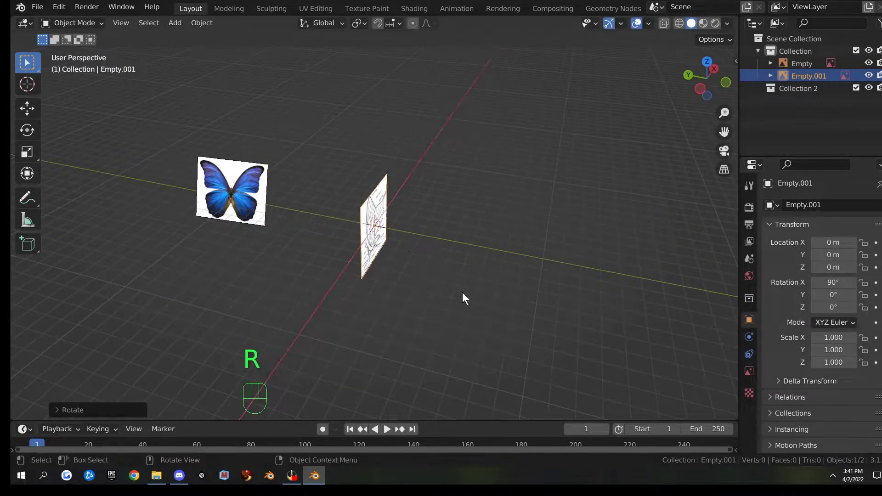
left_click_drag(510, 284, 358, 285)
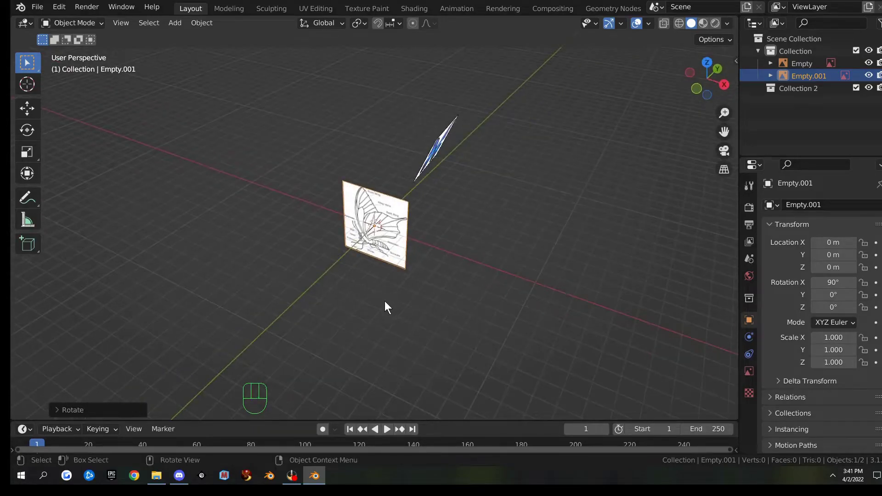
key("KP_1")
left_click_drag(503, 277, 391, 295)
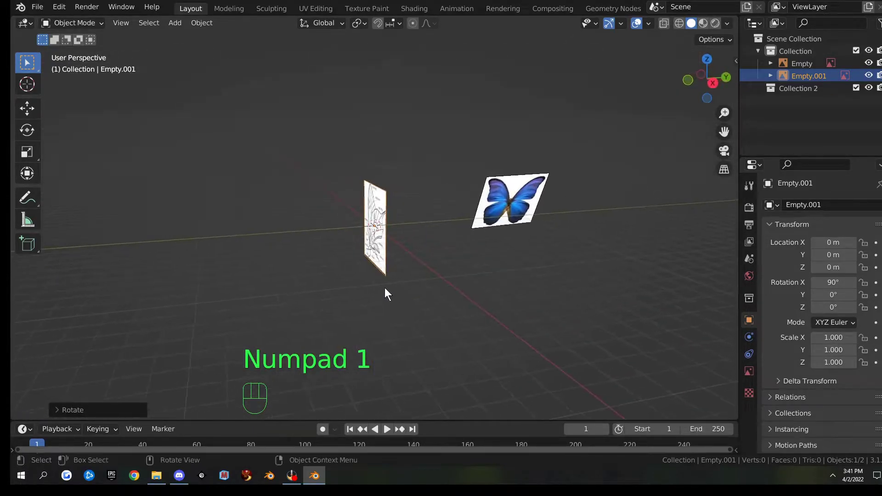
key("g")
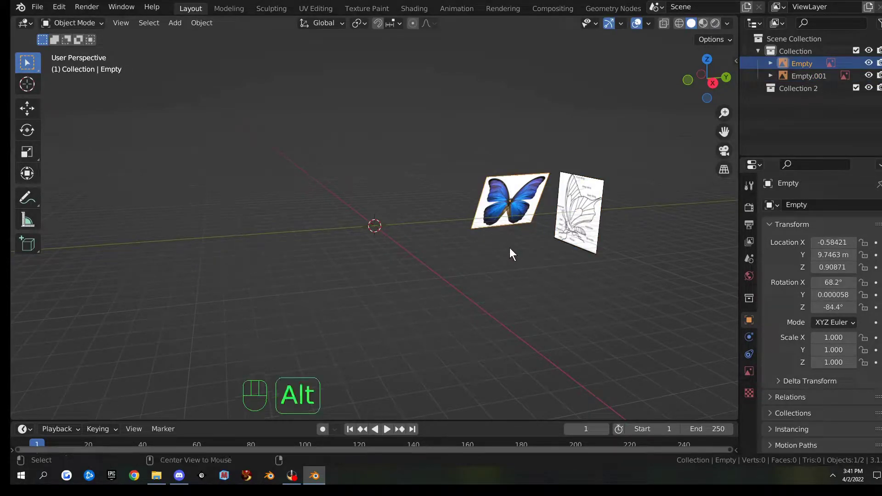
Reset the butterfly photo, stand it upright and slide it beside the diagram in front view.
key("alt+r")
key("alt+g")
key("r")
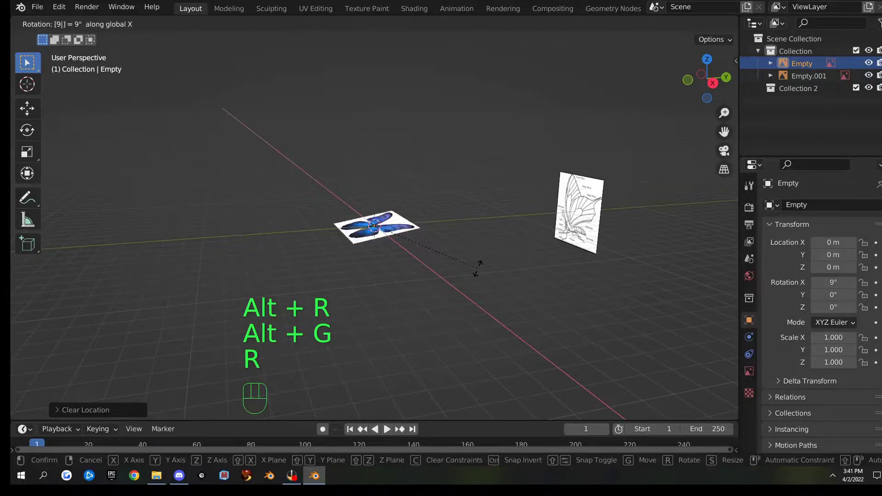
left_click_drag(433, 283, 420, 283)
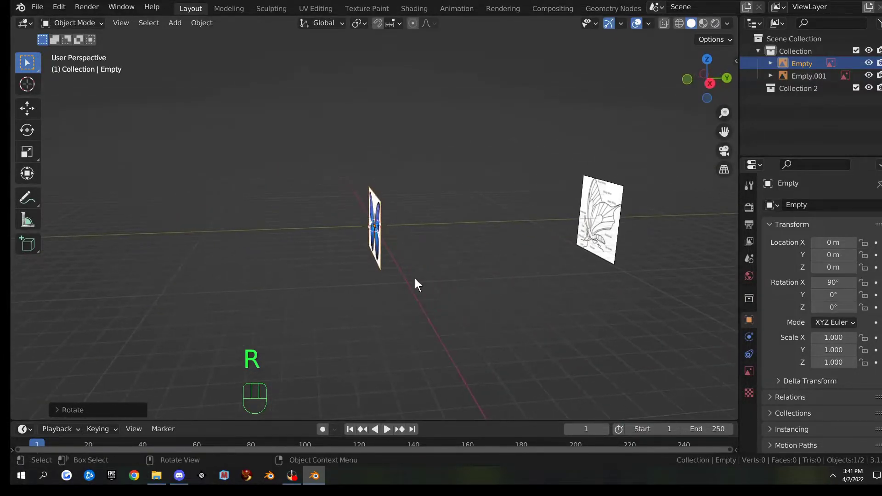
key("g")
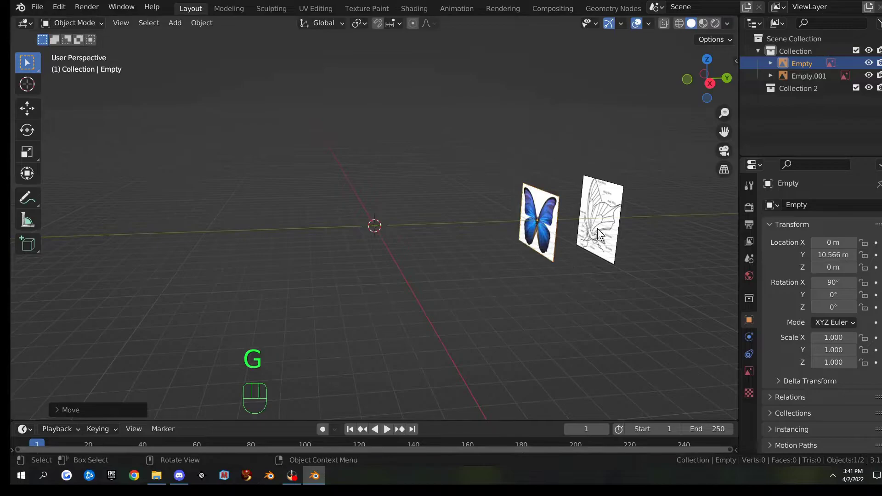
left_click_drag(512, 293, 600, 280)
key("KP_1")
key("g")
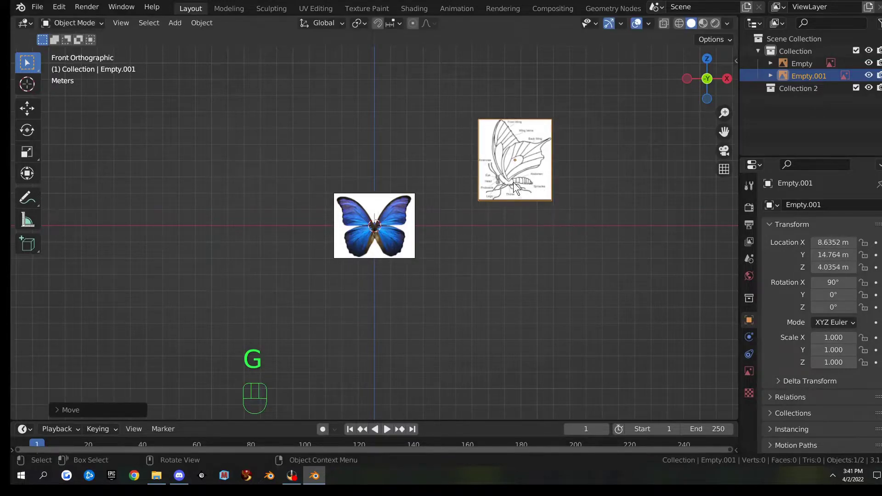
left_click(410, 229)
Move the photo to the upper left, then enable the Import Images as Planes add-on in Preferences.
key("g")
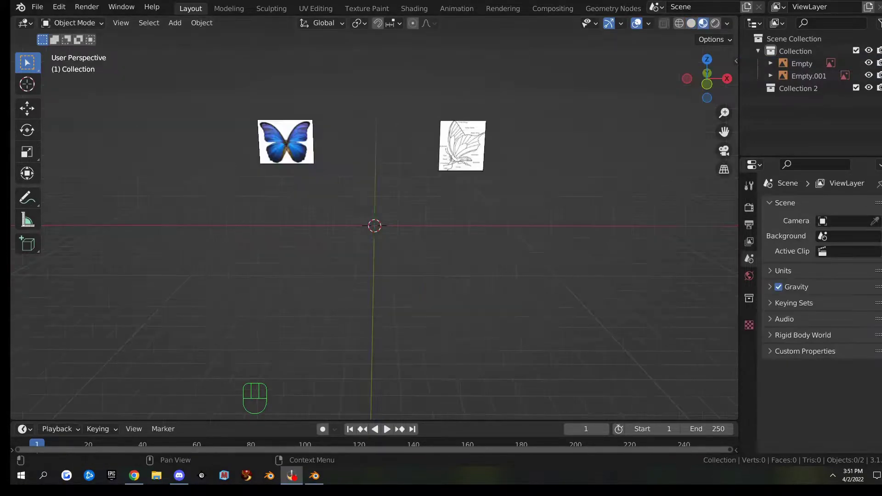
left_click_drag(359, 180, 358, 166)
left_click_drag(390, 175, 392, 197)
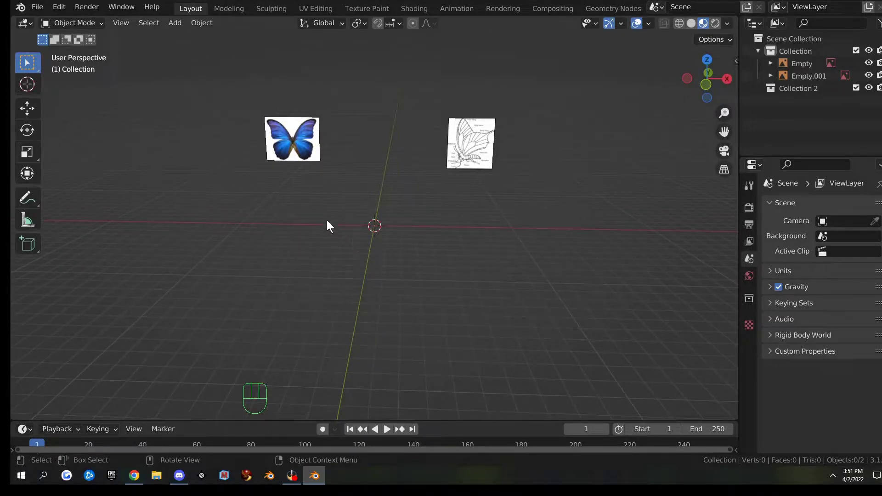
left_click_drag(64, 13, 83, 188)
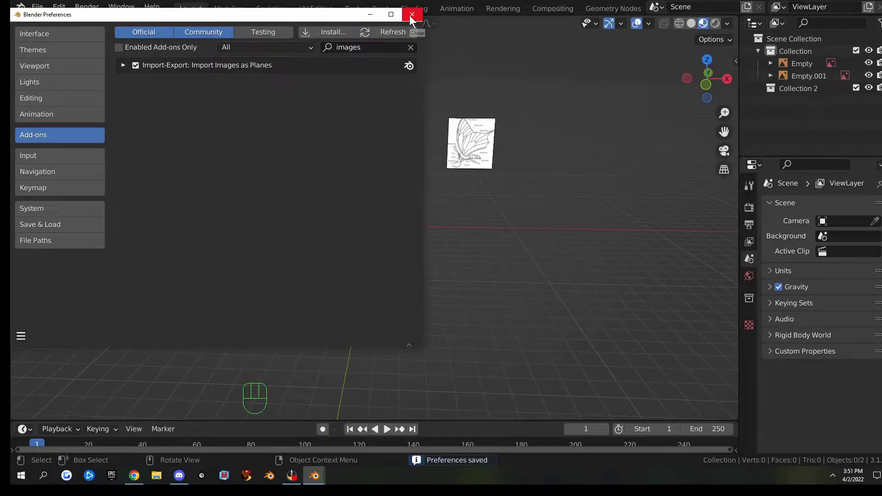
Add the butterfly photo as an image plane and show its texture in Material Preview.
key("shift+a")
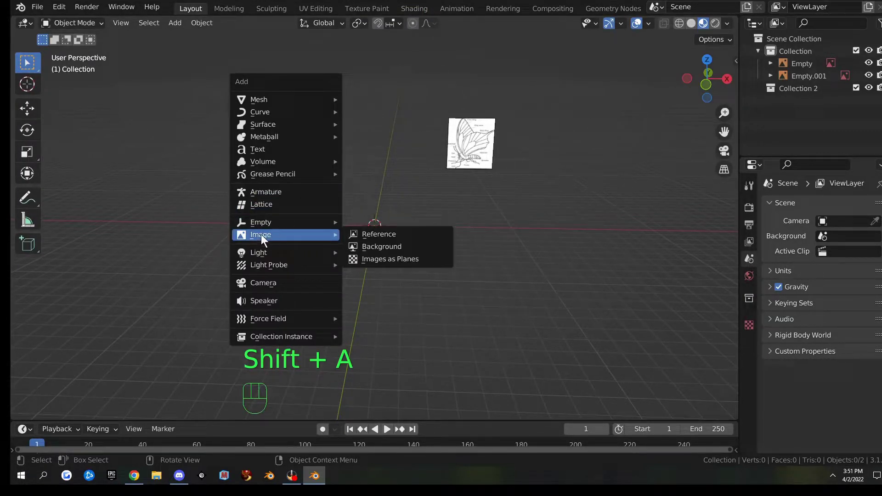
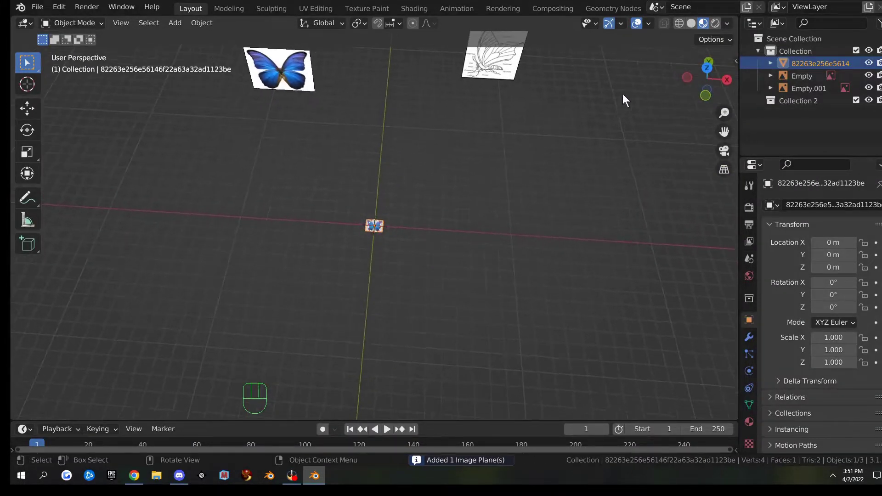
left_click_drag(696, 31, 472, 227)
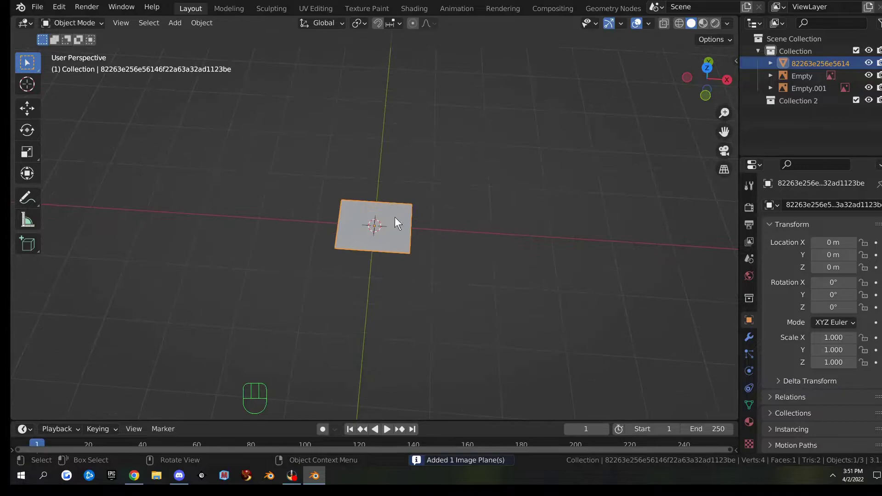
left_click(705, 28)
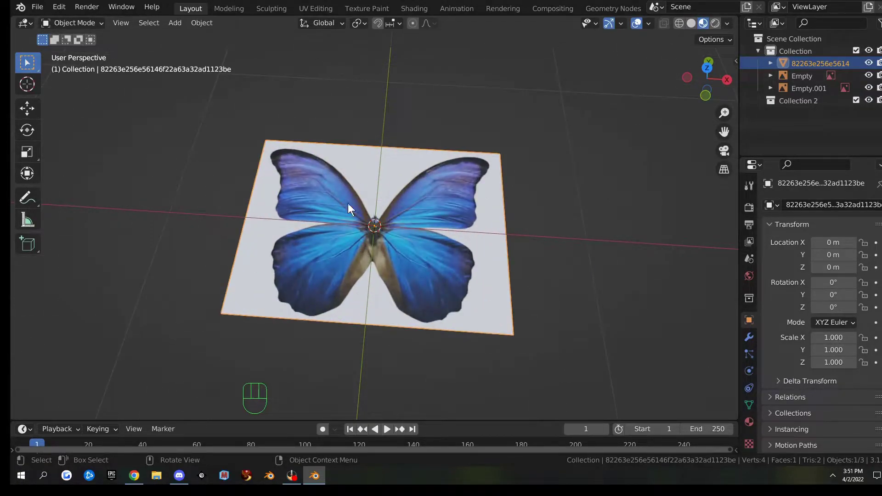
left_click_drag(417, 176, 447, 176)
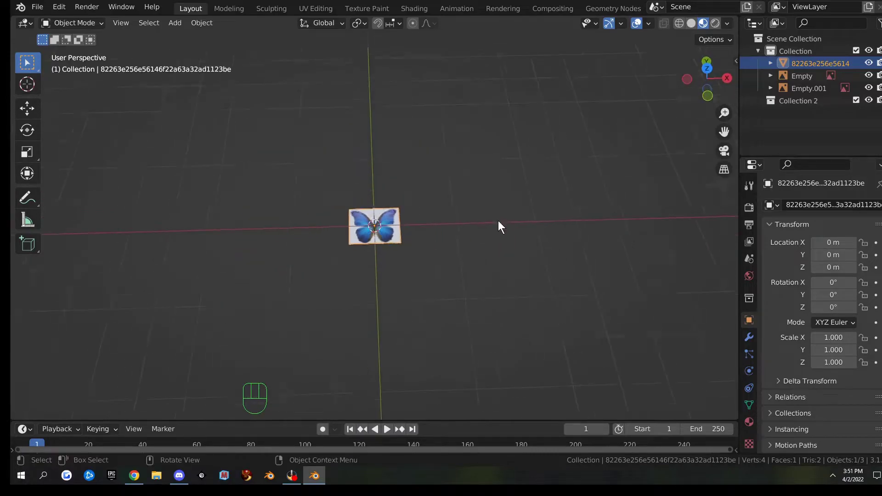
Stand the photo plane upright, scale it up about 4.57 and push it back along Y.
left_click_drag(513, 231, 414, 190)
key("r")
key("g")
left_click_drag(579, 246, 652, 208)
key("s")
middle_click(374, 275)
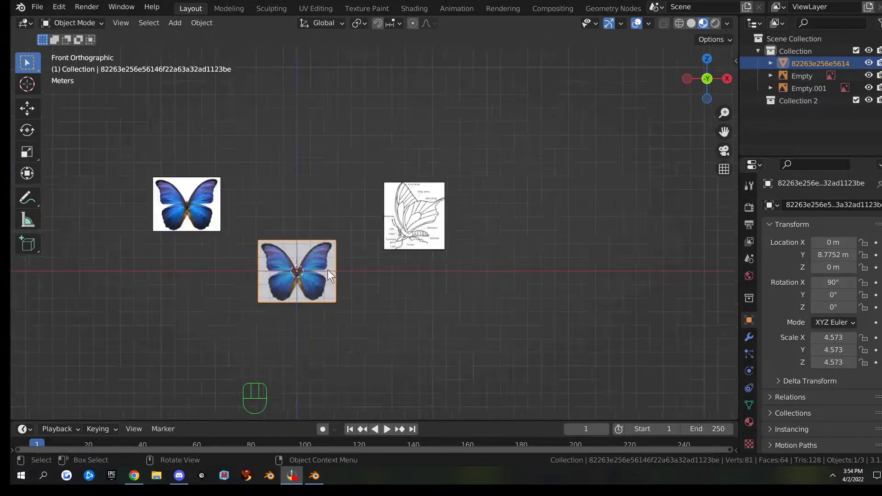
left_click(292, 257)
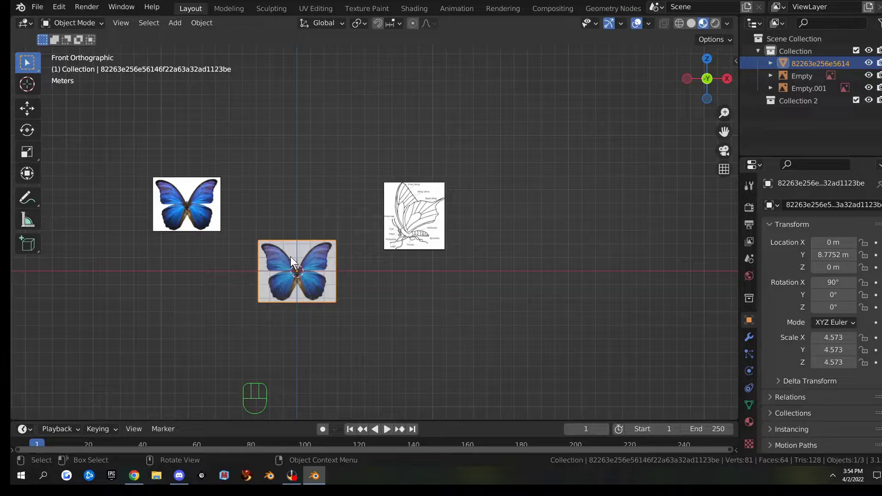
Delete the photo plane and move the anatomy diagram closer to centre in front view.
key("x")
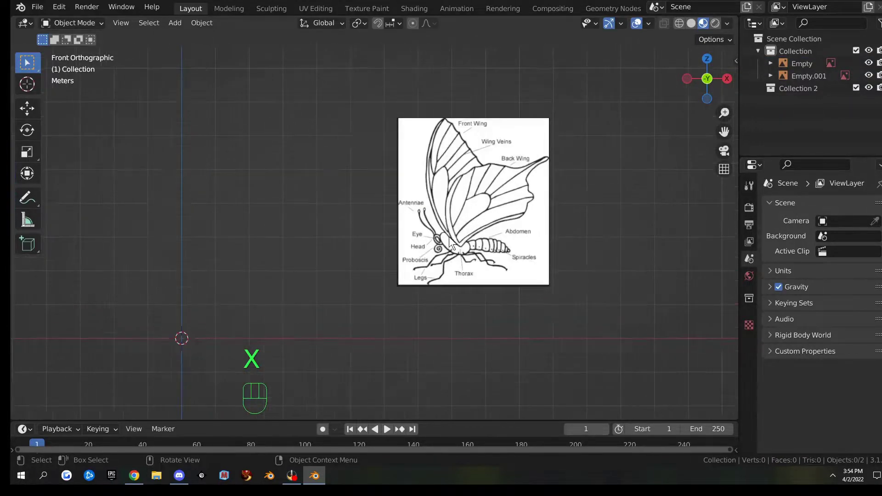
left_click(463, 228)
key("h")
key("ctrl+z")
key("g")
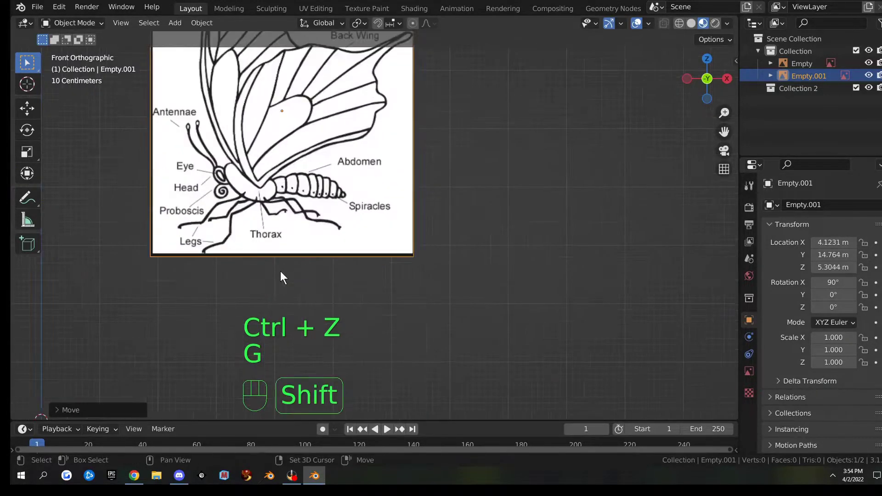
left_click_drag(278, 271, 391, 244)
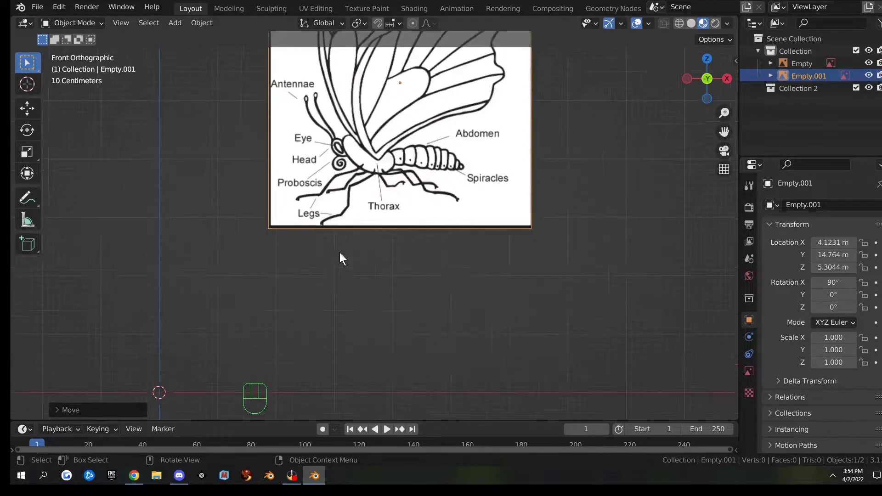
left_click_drag(306, 255, 324, 240)
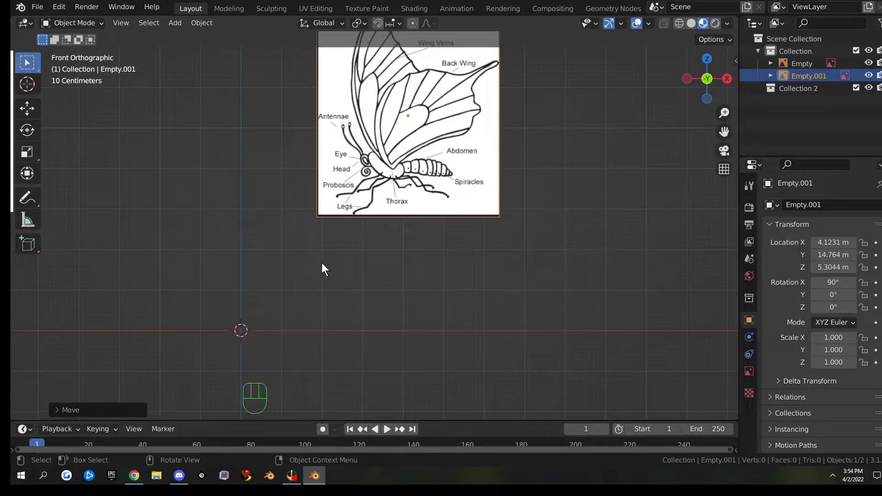
Add a Round Cube at the origin with rounding radius 2.40 so it forms a ball.
key("shift+a")
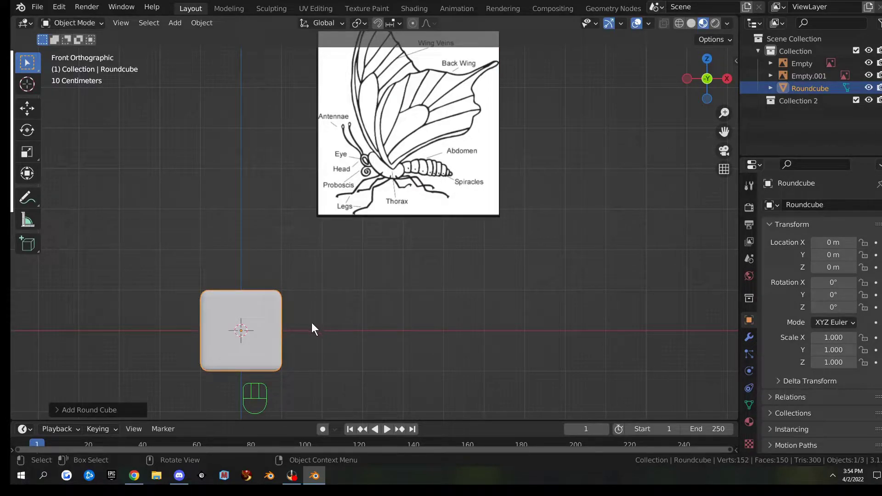
left_click(101, 411)
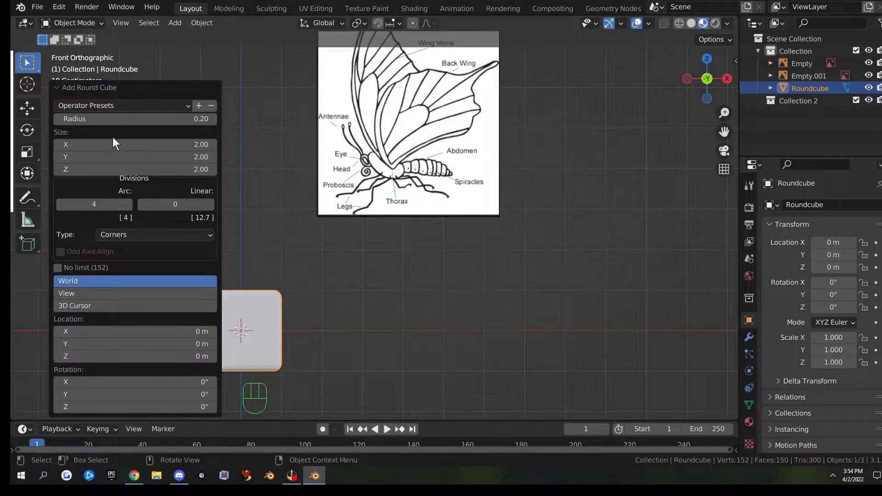
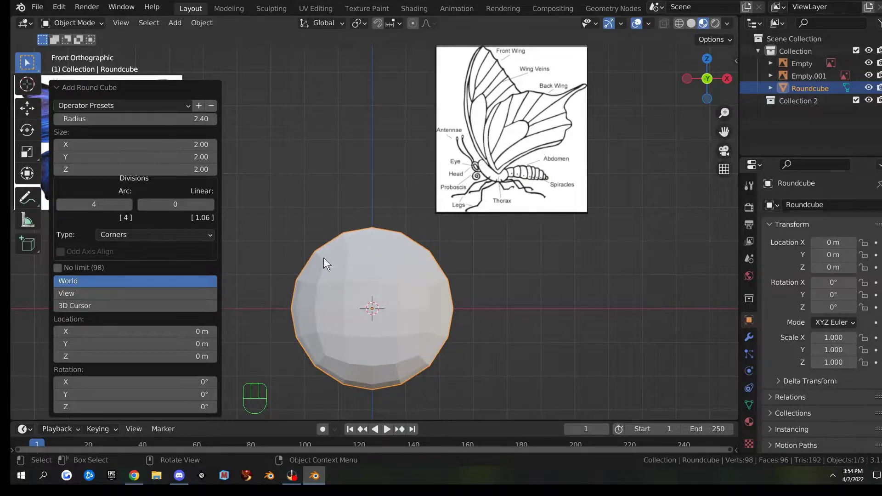
left_click_drag(383, 276, 408, 290)
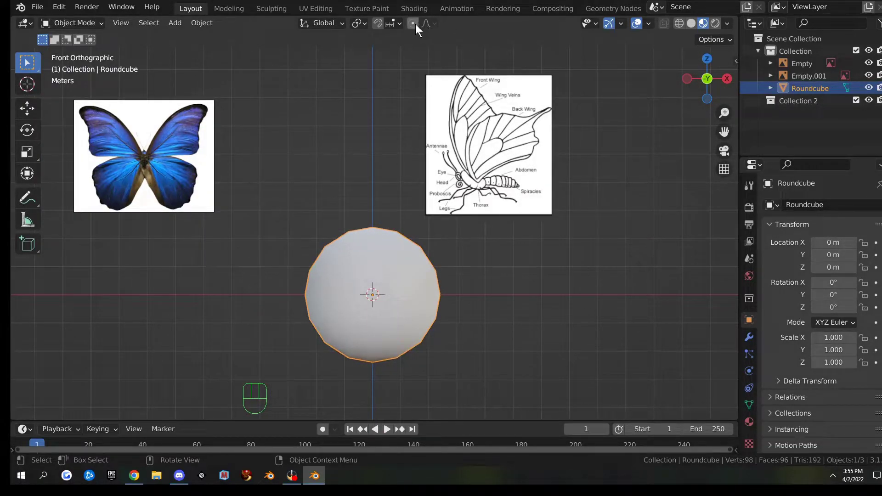
Turn on proportional editing from the header.
key("o")
left_click(417, 28)
left_click(399, 94)
key("o")
key("o")
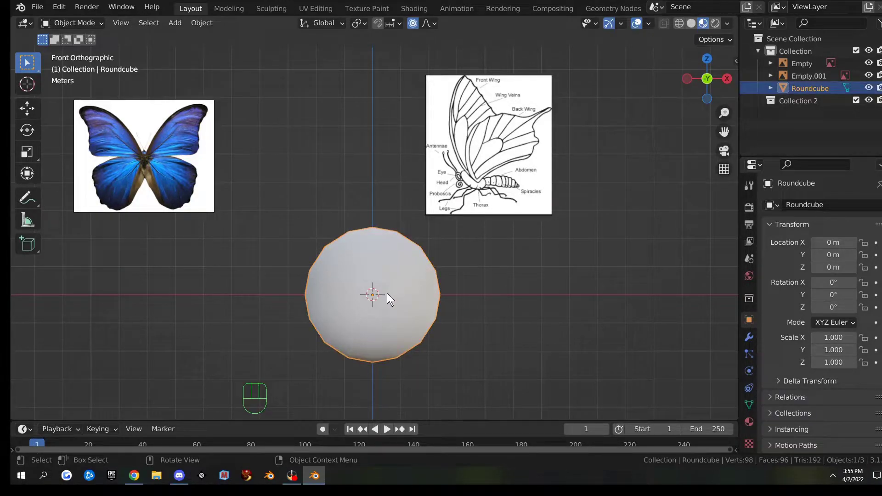
Enter Edit Mode on the ball in front view with X-ray shading to see the reference through it.
key("Tab")
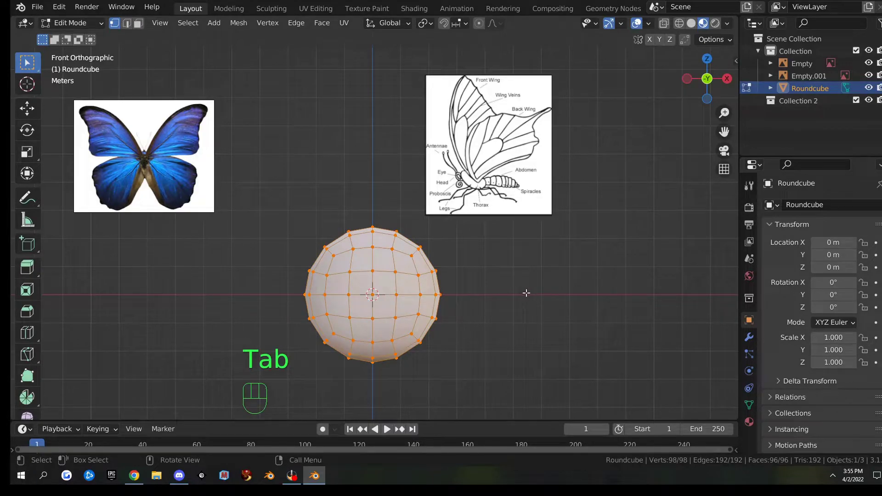
key("KP_1")
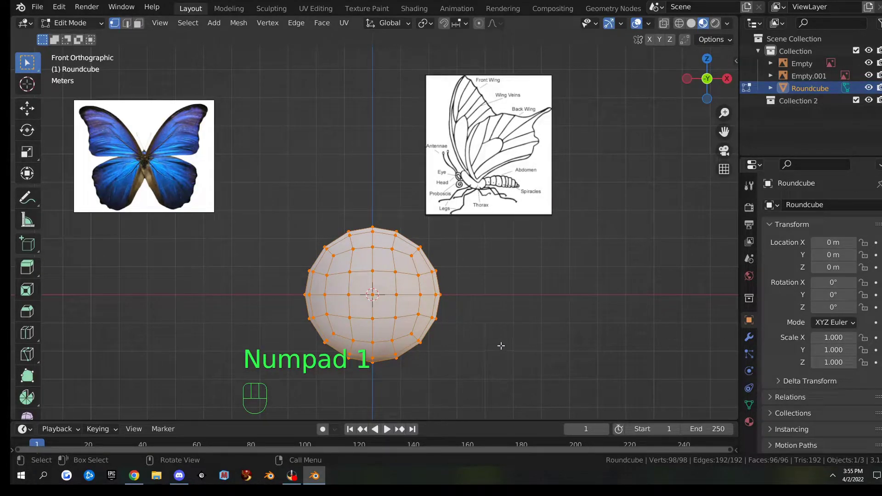
key("alt+z")
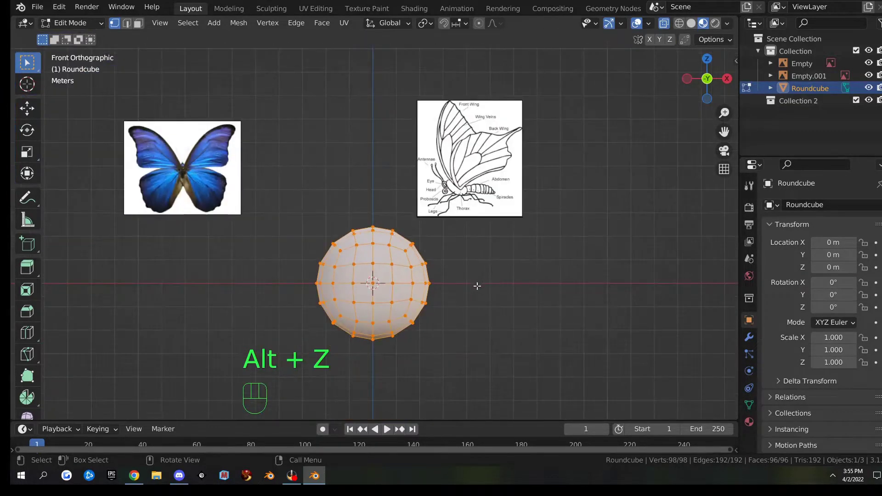
left_click(481, 29)
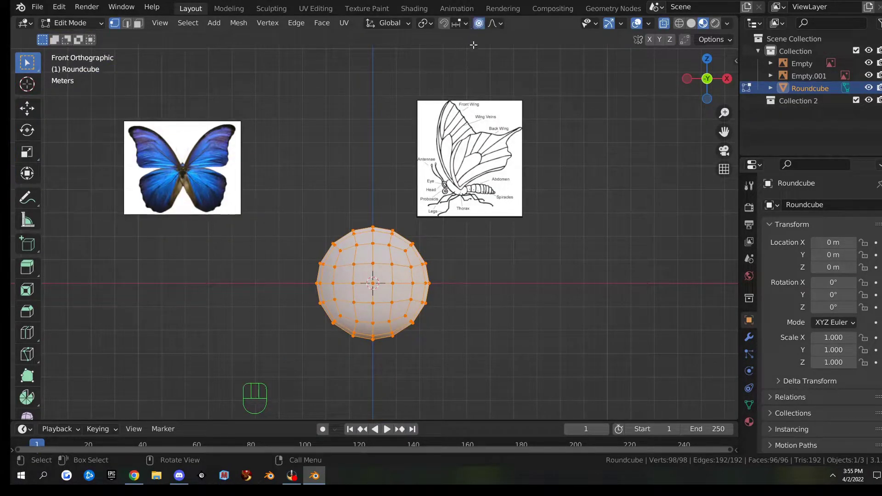
left_click(485, 29)
left_click_drag(492, 31, 483, 28)
left_click_drag(480, 25, 477, 25)
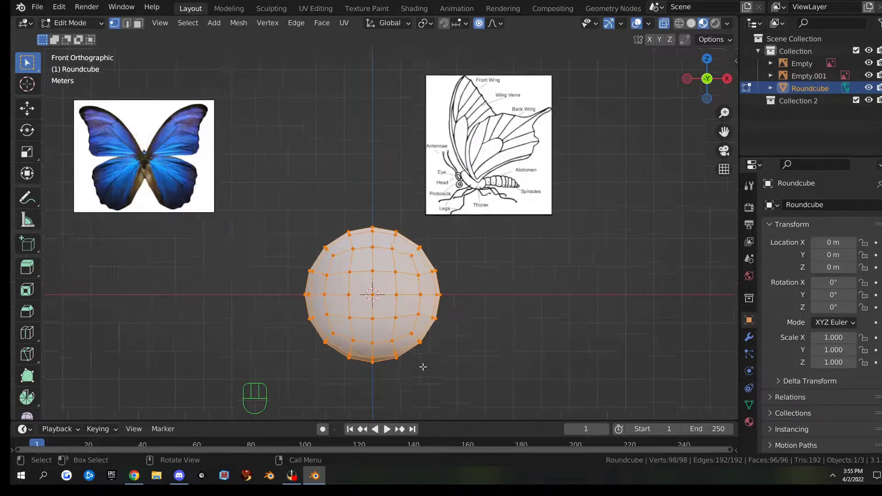
key("alt+z")
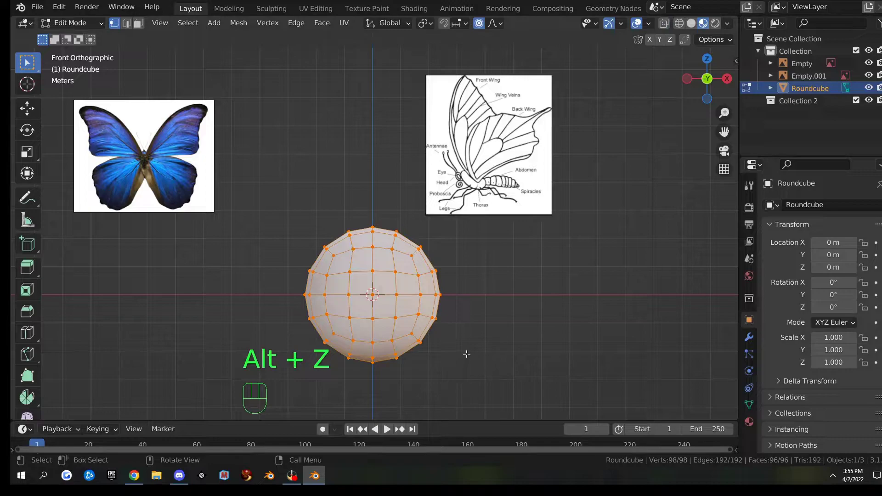
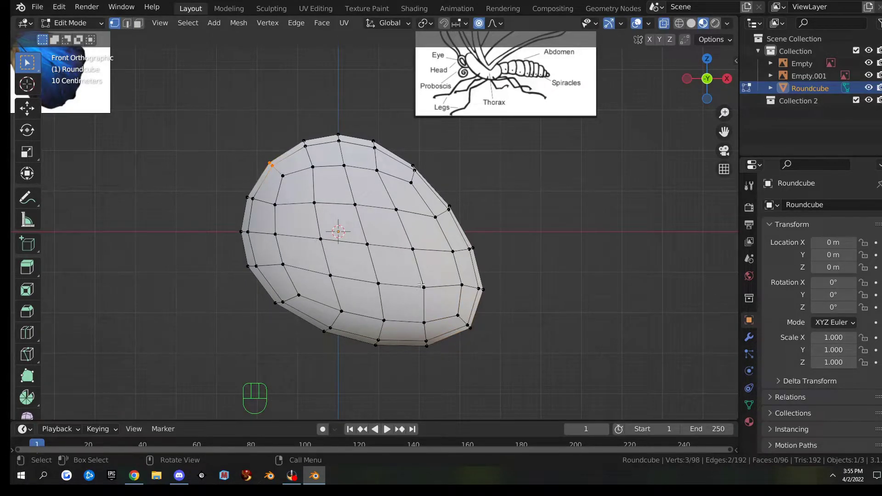
Pull vertices proportionally to stretch the ball into a long tilted thorax oval.
key("g")
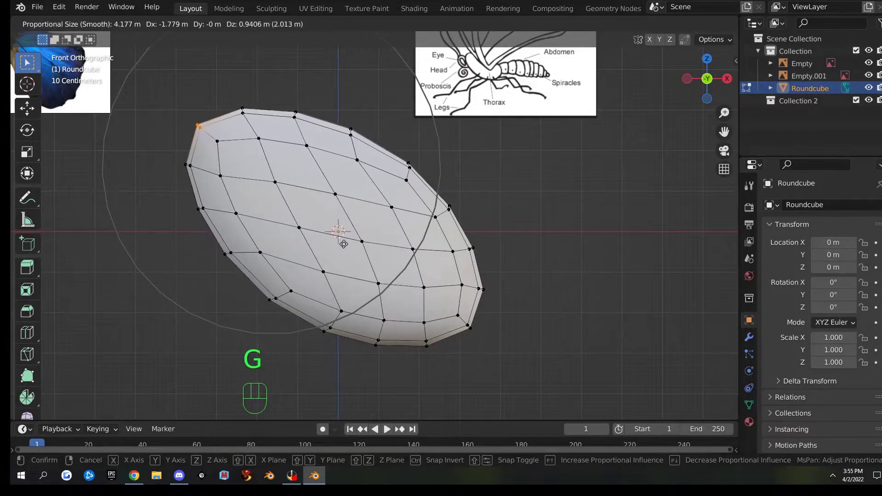
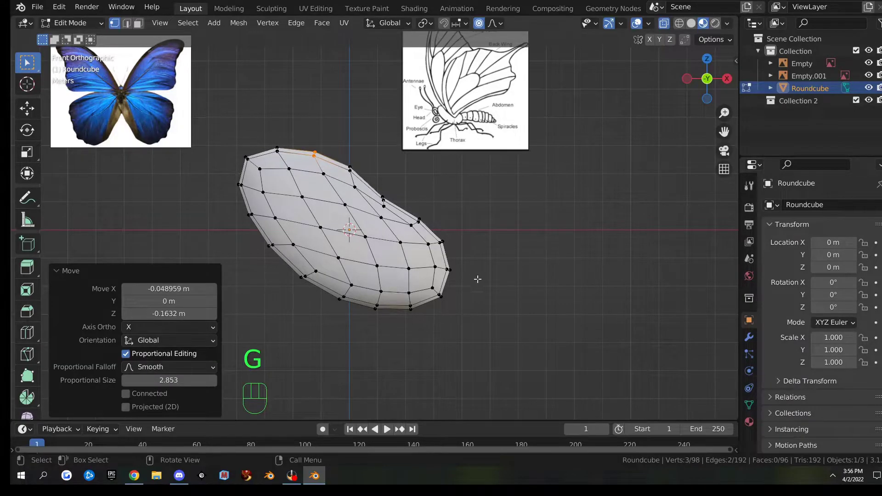
key("Tab")
middle_click(400, 250)
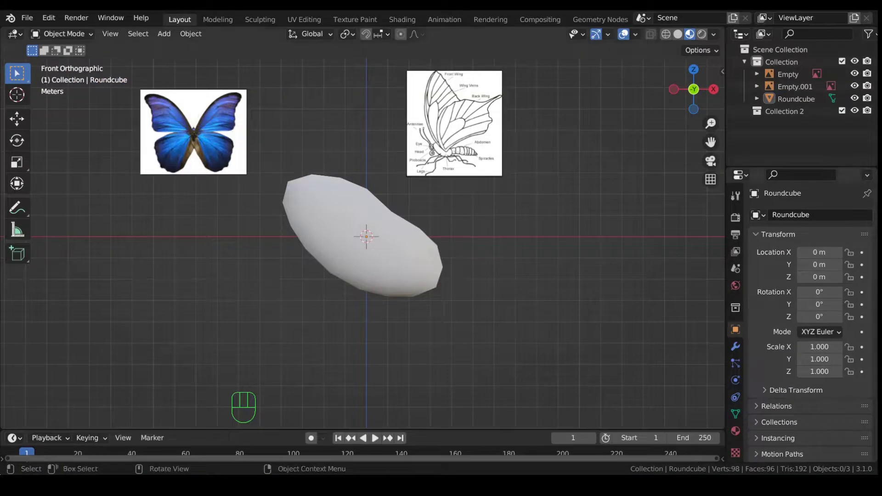
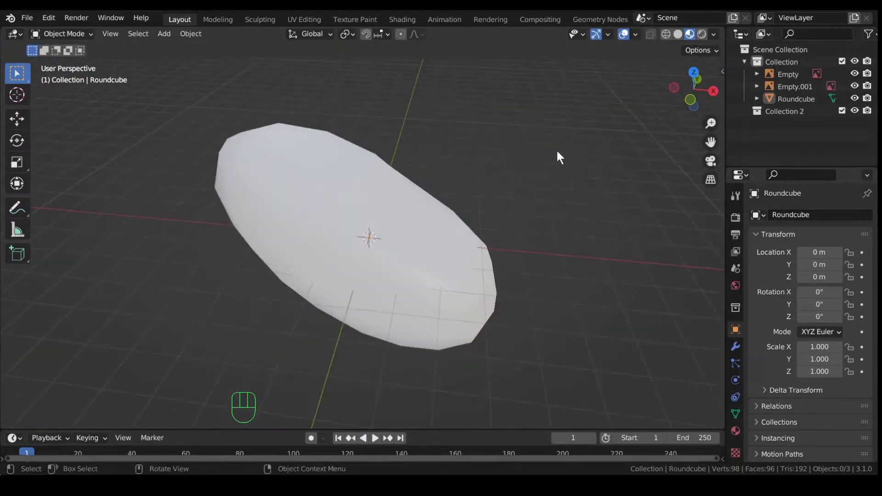
key("KP_1")
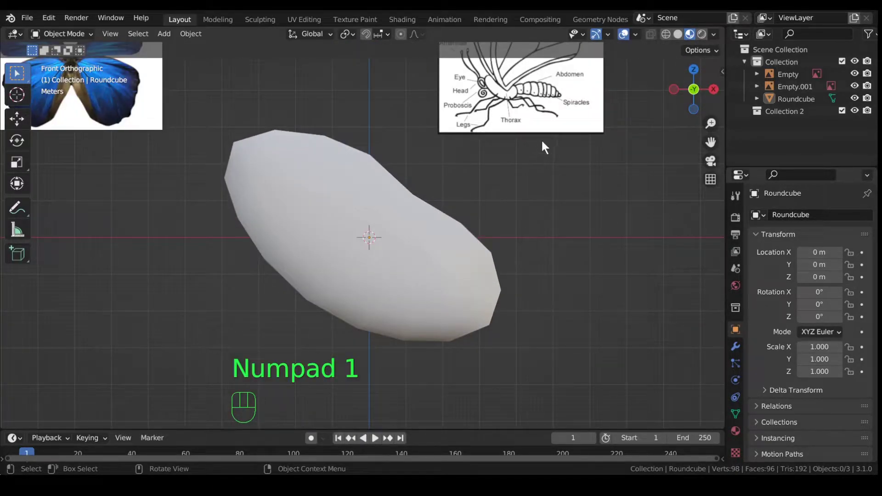
left_click_drag(551, 130, 415, 234)
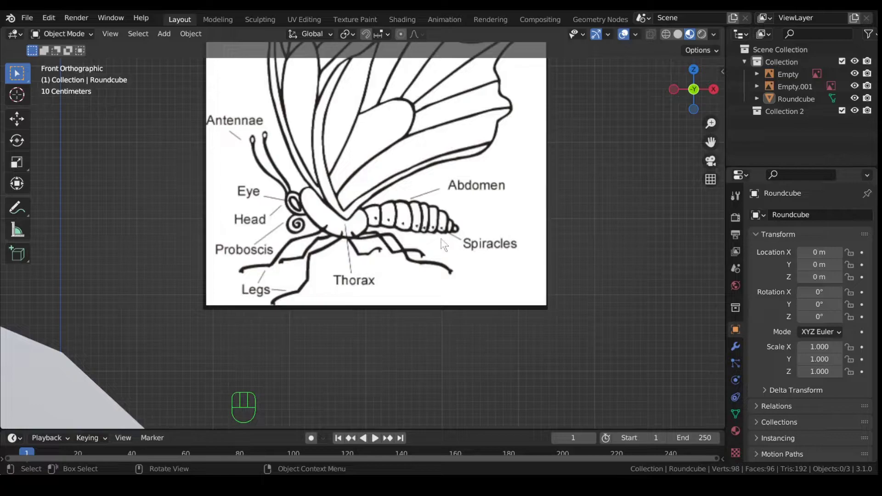
left_click_drag(361, 300, 424, 188)
key("KP_1")
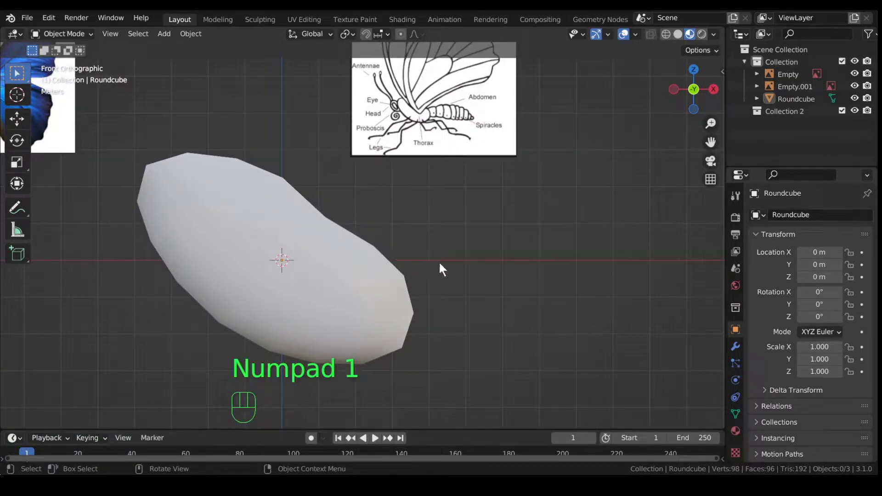
left_click_drag(453, 295, 496, 262)
Hide the thorax shape and add a new cylinder at the origin.
left_click(397, 238)
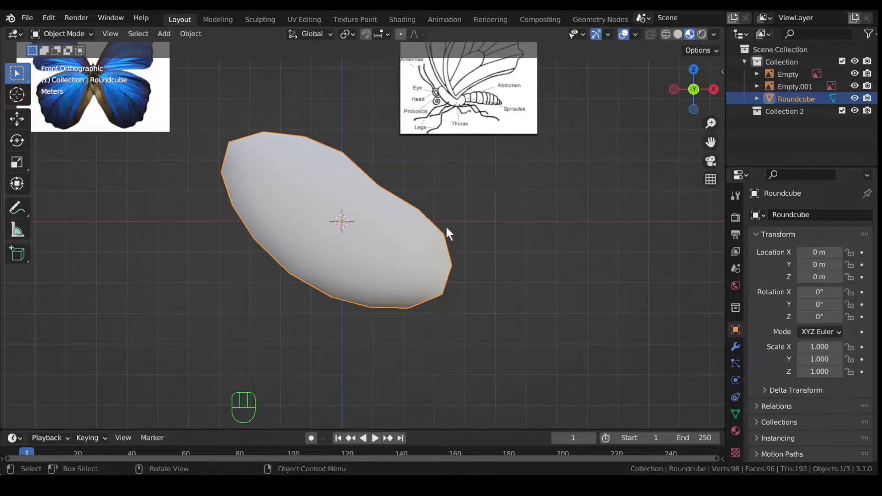
left_click(361, 233)
key("h")
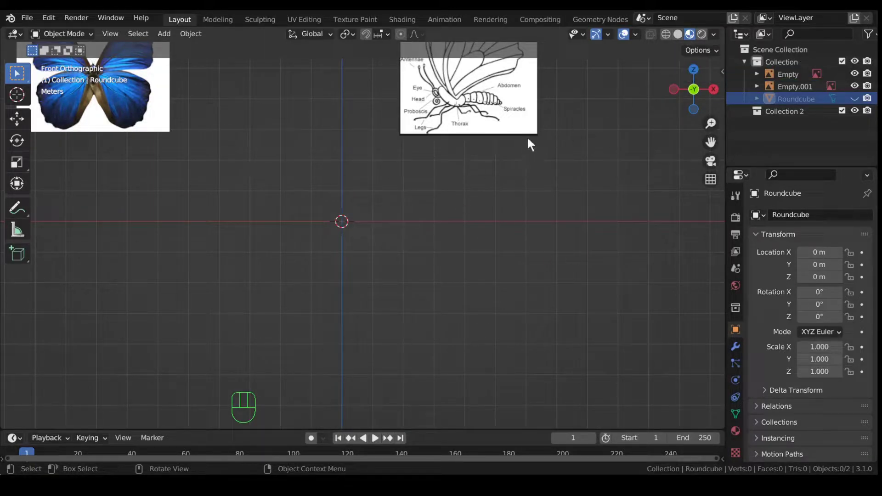
left_click(684, 39)
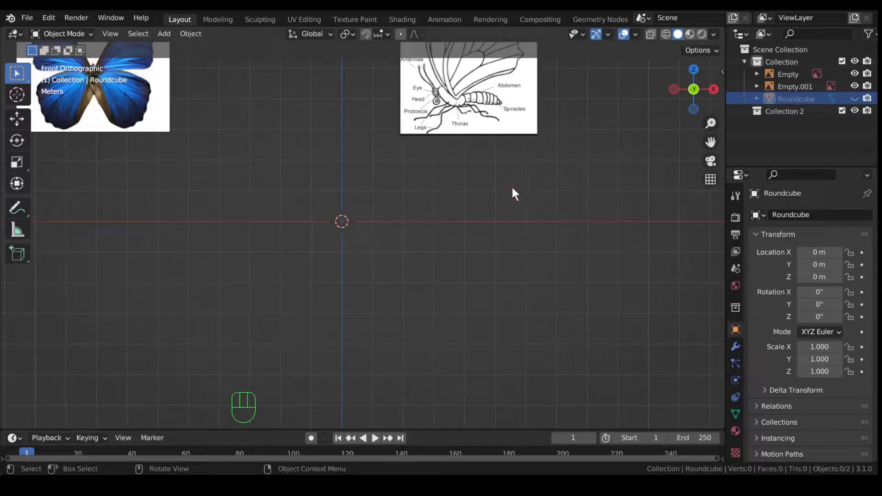
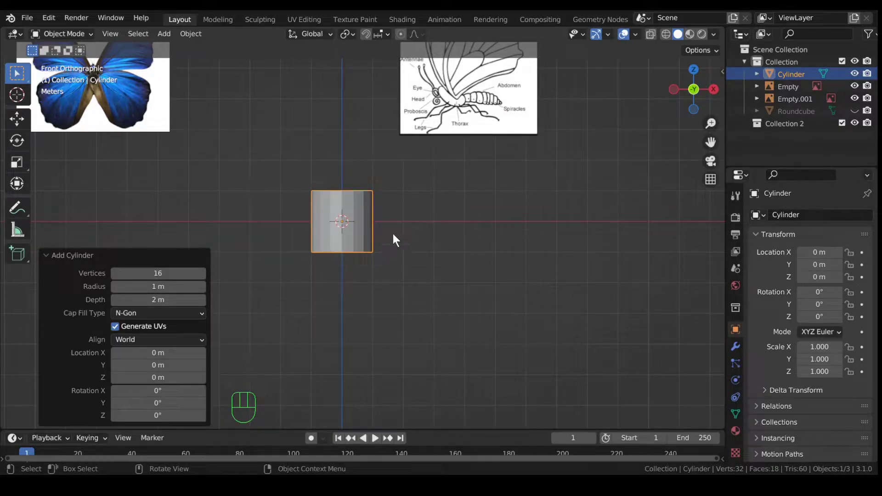
Turn the cylinder on its side (R Y 90), slide it out along X and unhide the thorax.
key("r")
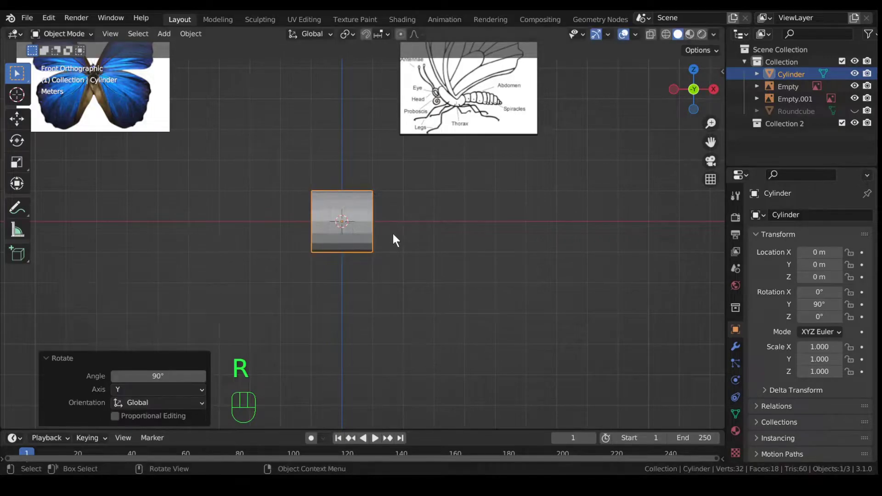
key("g")
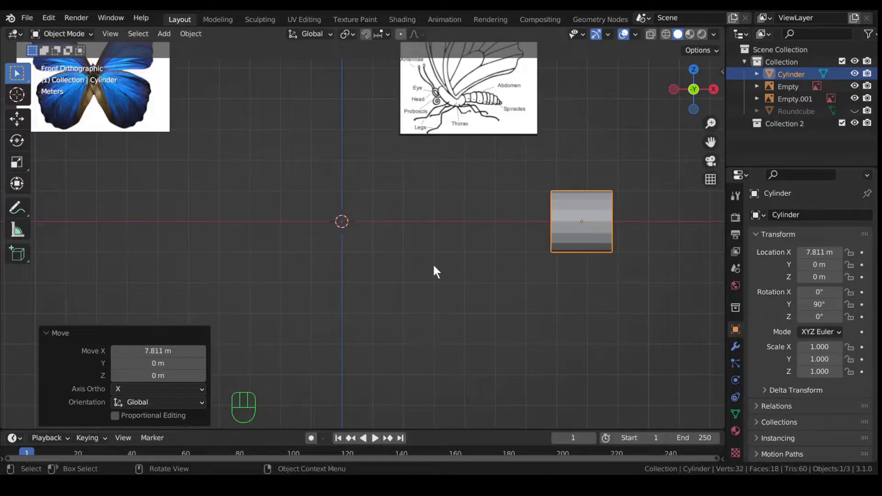
key("alt+h")
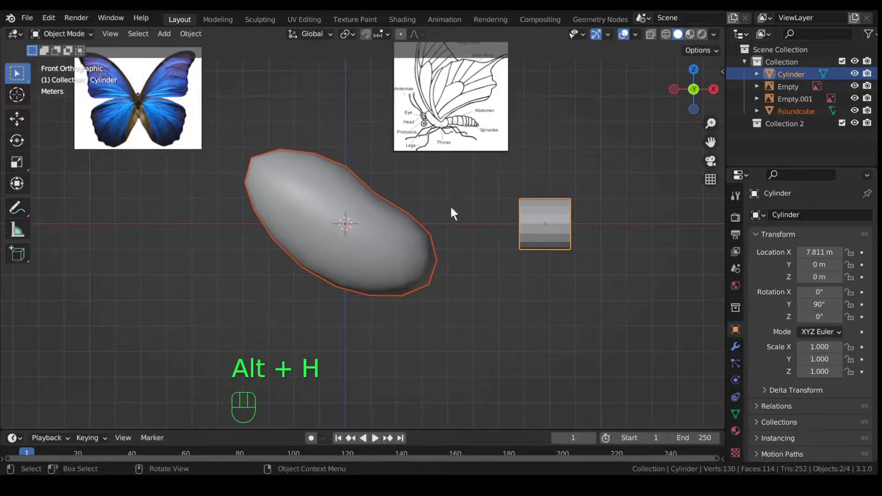
left_click(547, 216)
Lower the cylinder, stretch it about 3.96 into a tube and butt it against the thorax tail.
key("g")
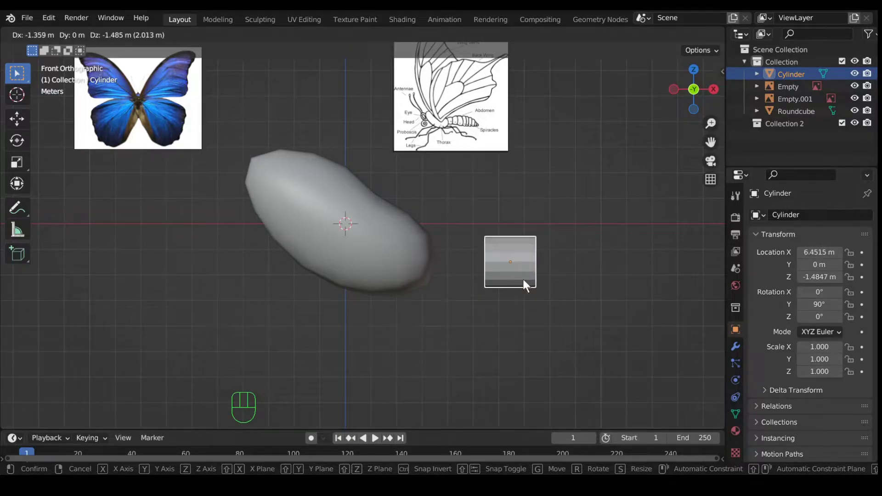
key("s")
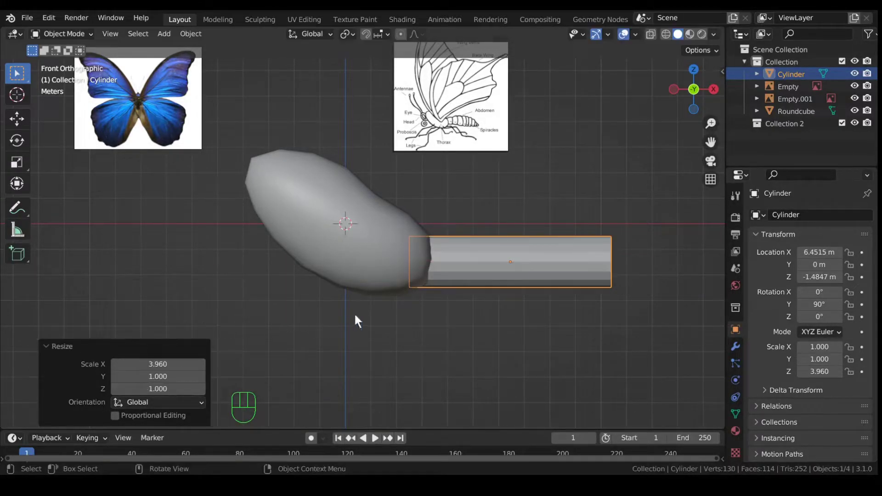
left_click_drag(386, 320, 264, 315)
key("g")
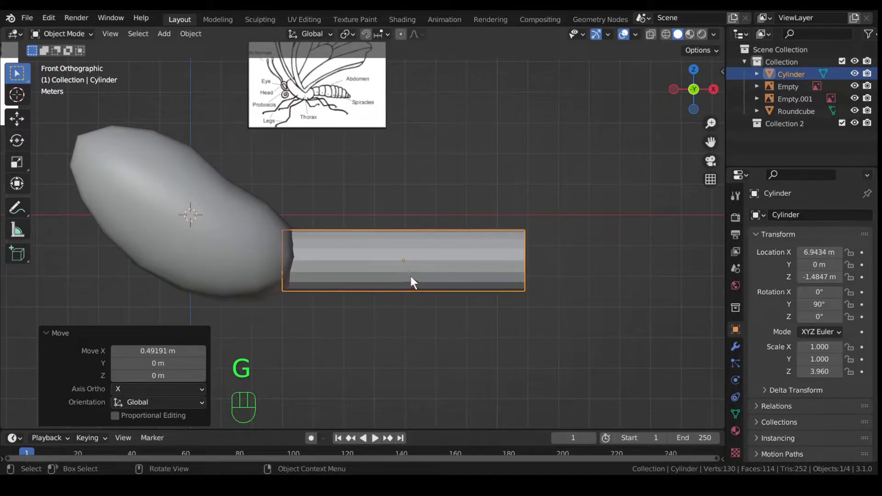
Add a loop cut with 8 cuts along the abdomen tube and switch to edge select.
key("Tab")
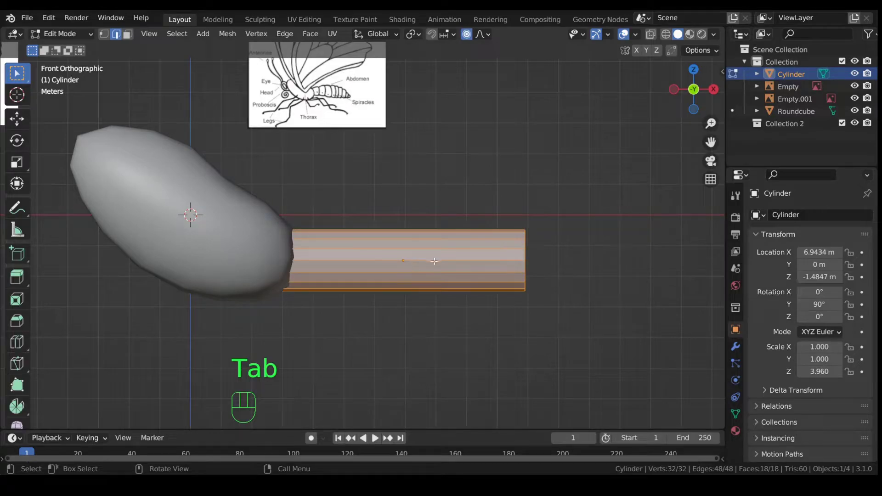
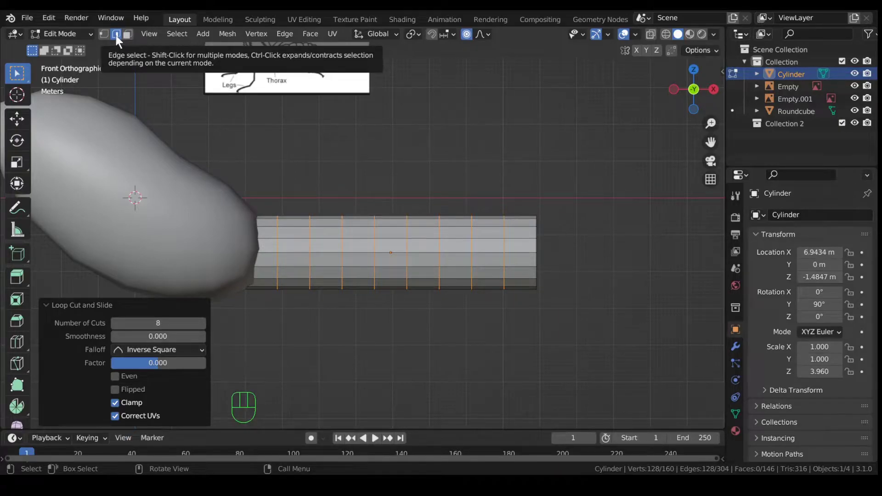
left_click(120, 41)
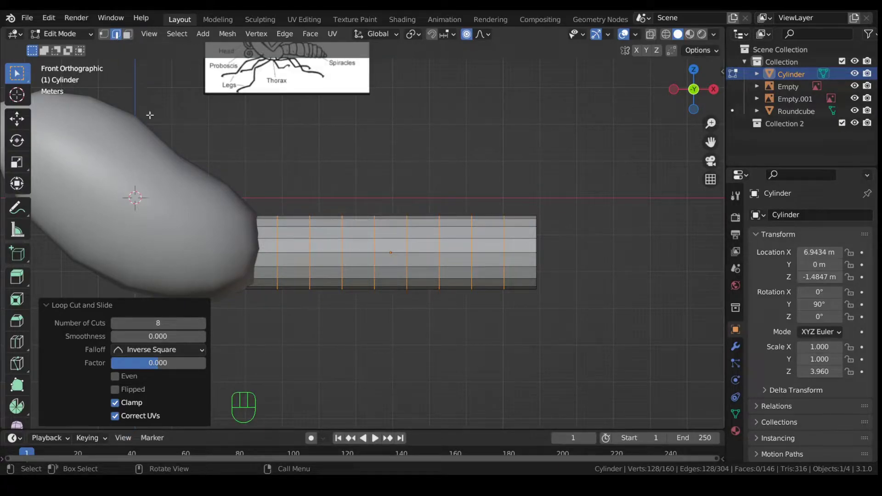
key("2")
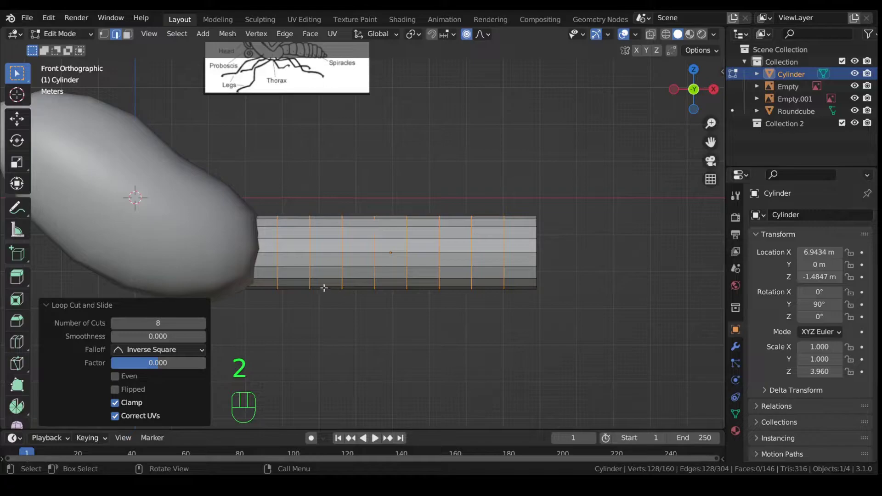
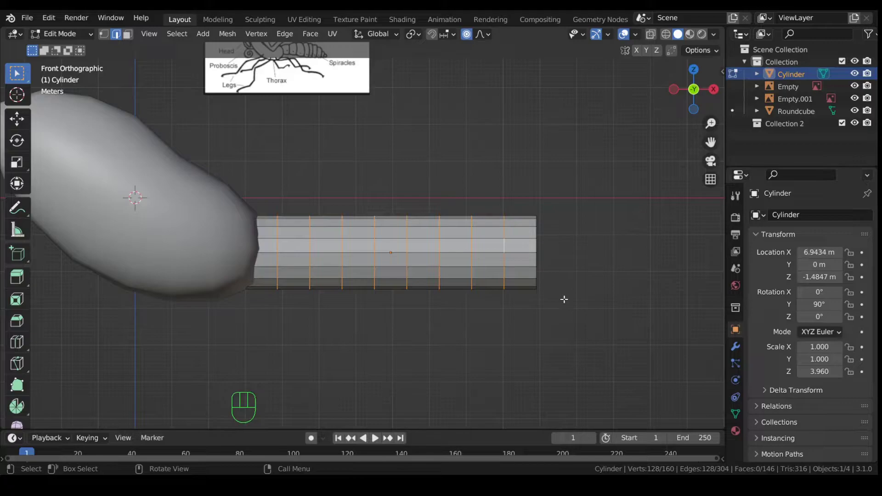
Bevel the loops into thin rings and scale rings to about 0.92 to form tapering segments.
key("ctrl+b")
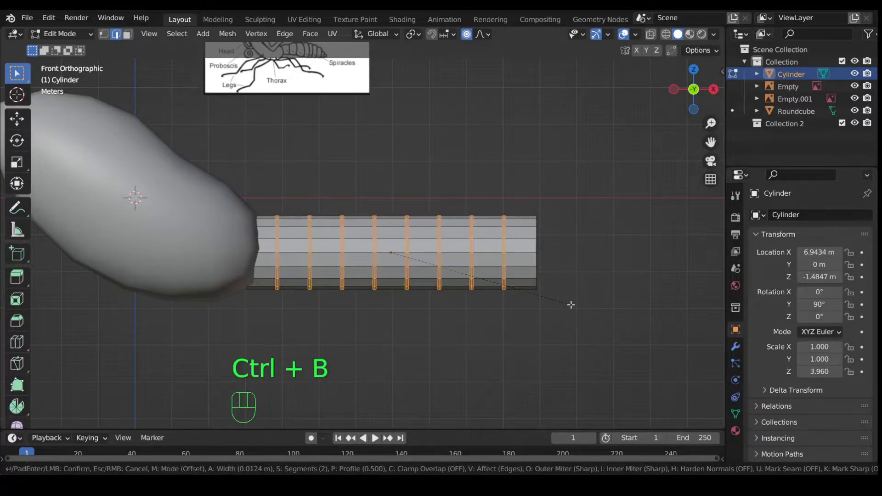
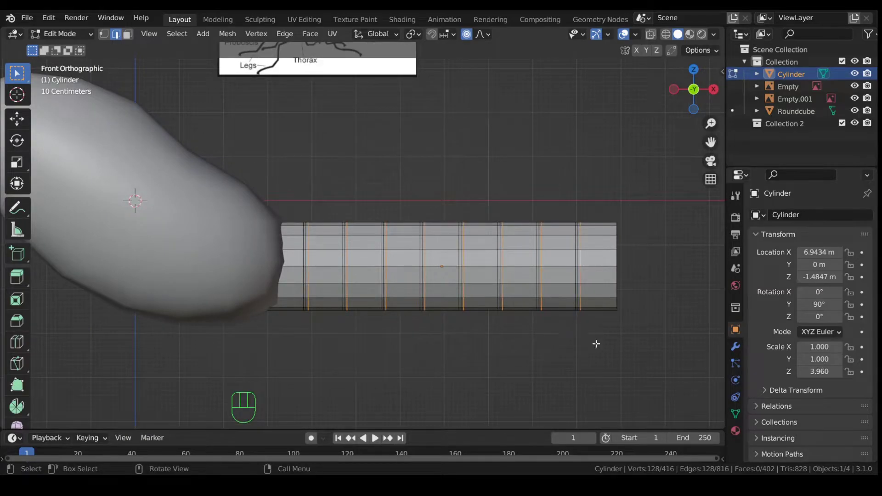
key("s")
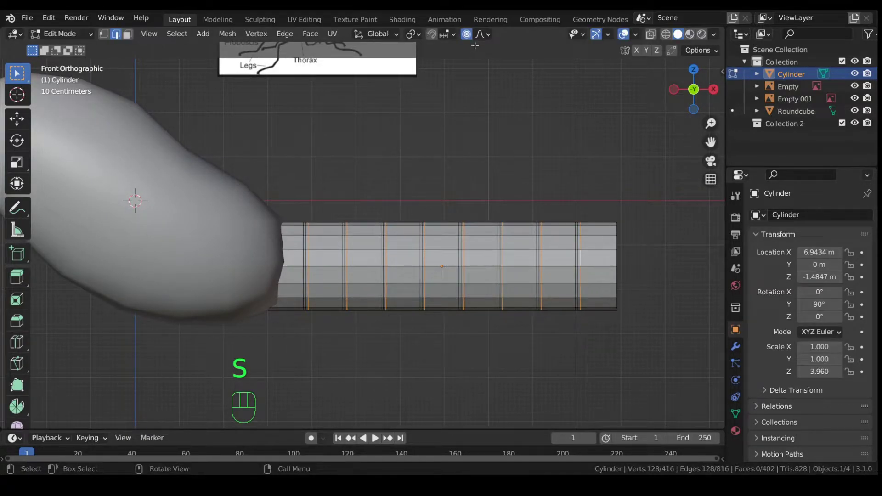
left_click(471, 42)
key("s")
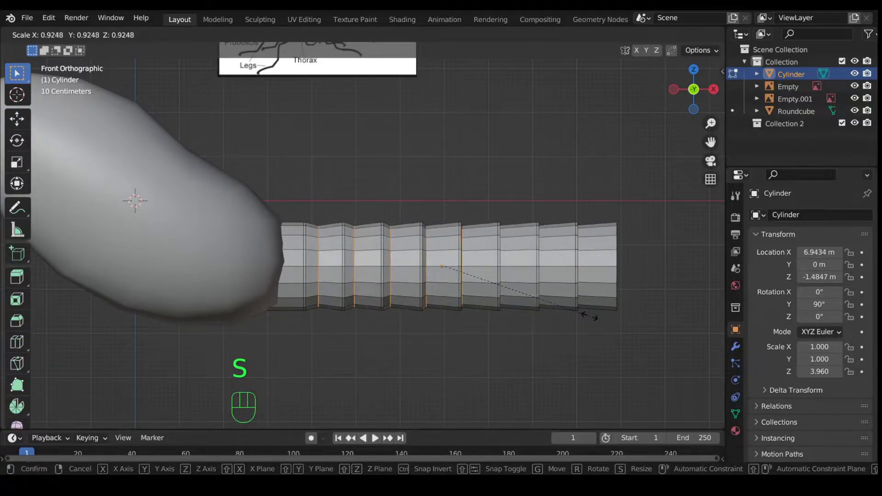
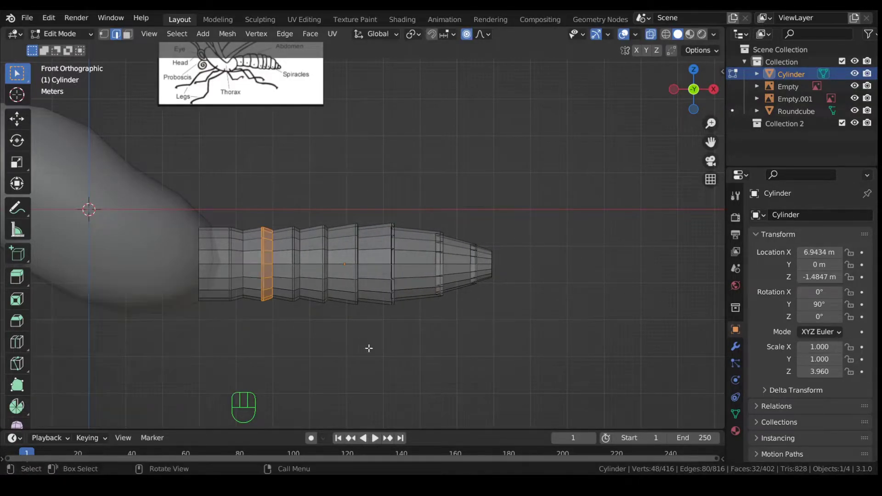
Vary one abdomen ring's size, then rotate and lower the tail rings about 13° so the tip curves downward.
key("s")
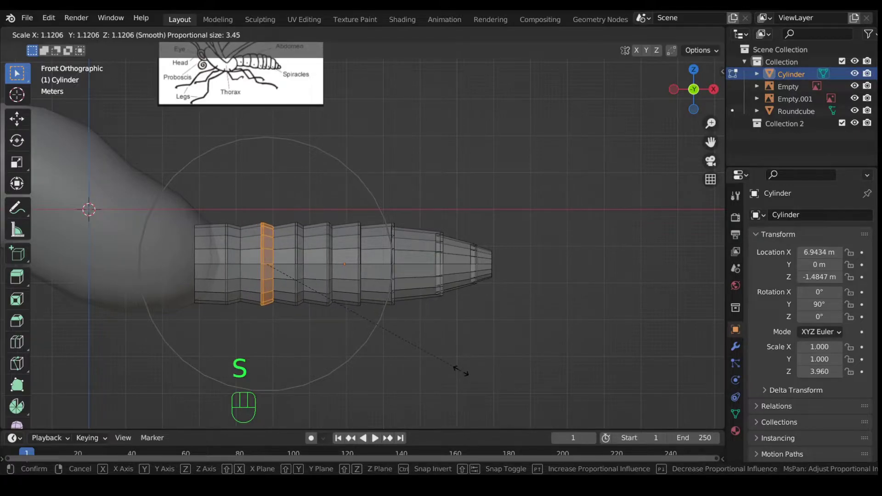
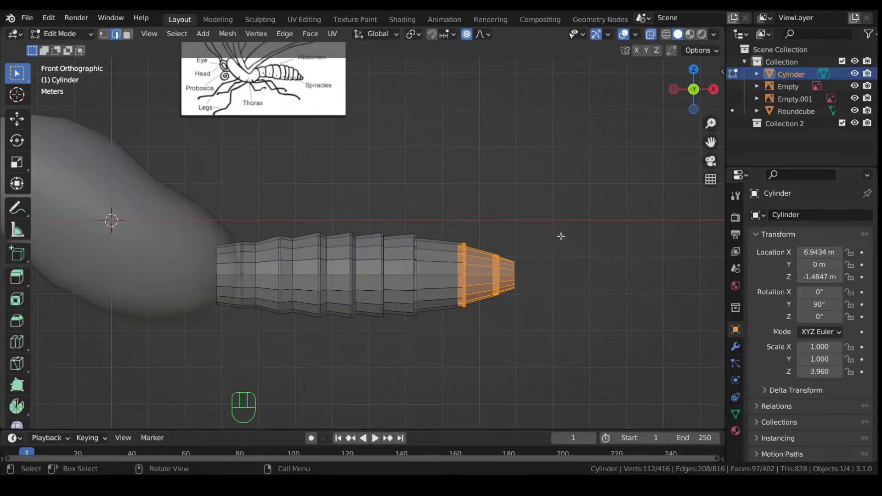
key("r")
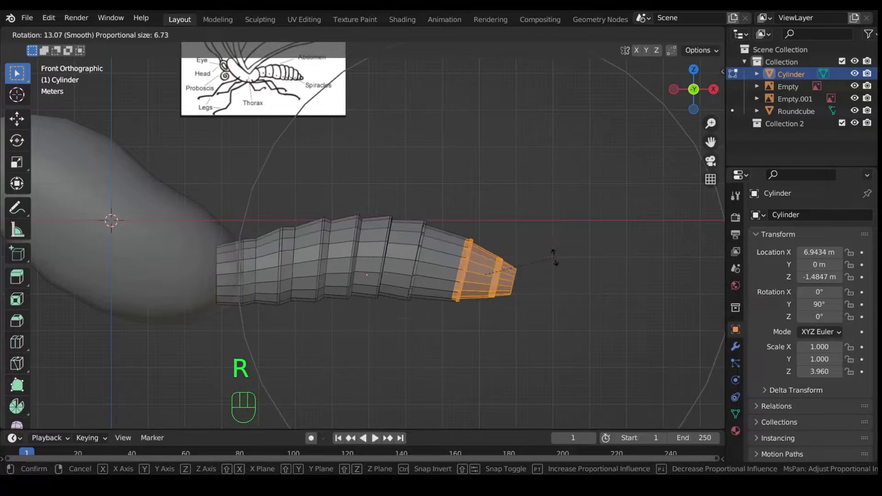
key("g")
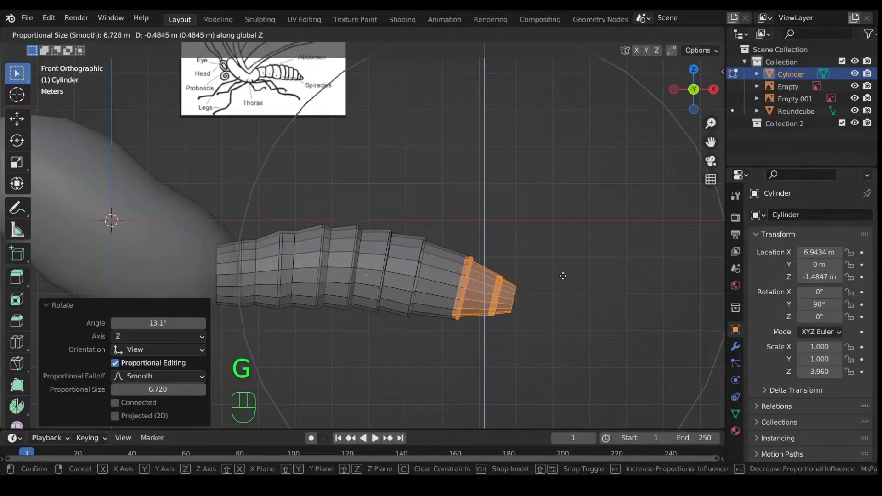
key("r")
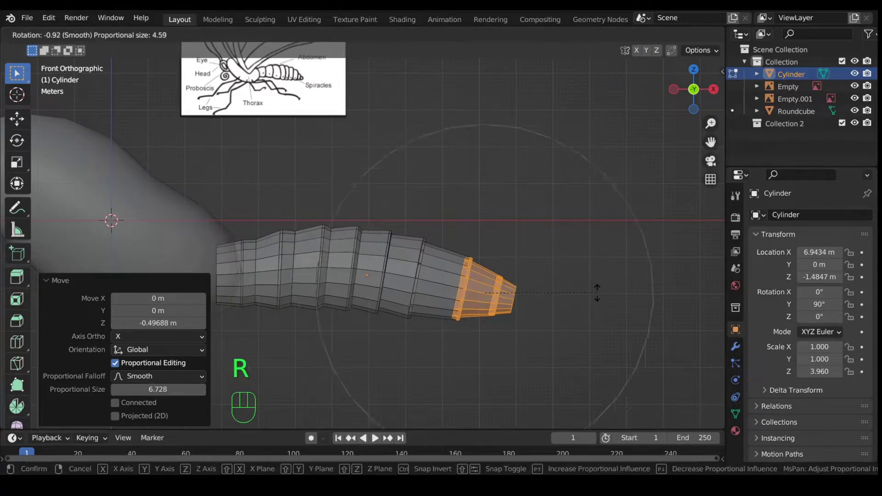
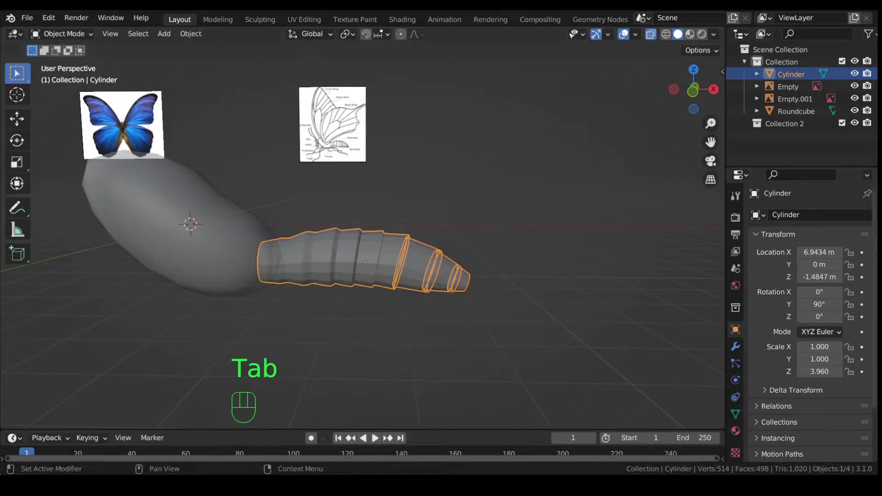
Toggle X-ray off and orbit around the smoothed abdomen to check its shape and open tail end.
key("alt+z")
left_click_drag(422, 274, 419, 258)
left_click_drag(363, 285, 379, 288)
left_click_drag(435, 295, 332, 259)
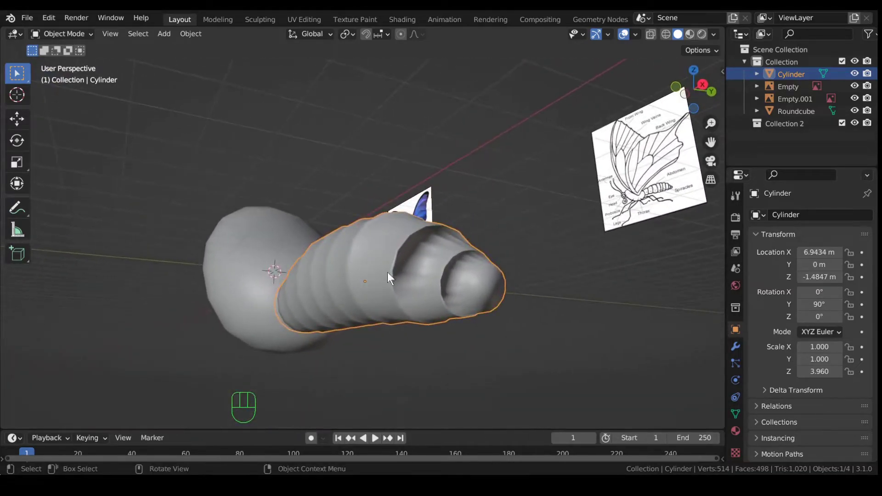
left_click_drag(416, 285, 423, 297)
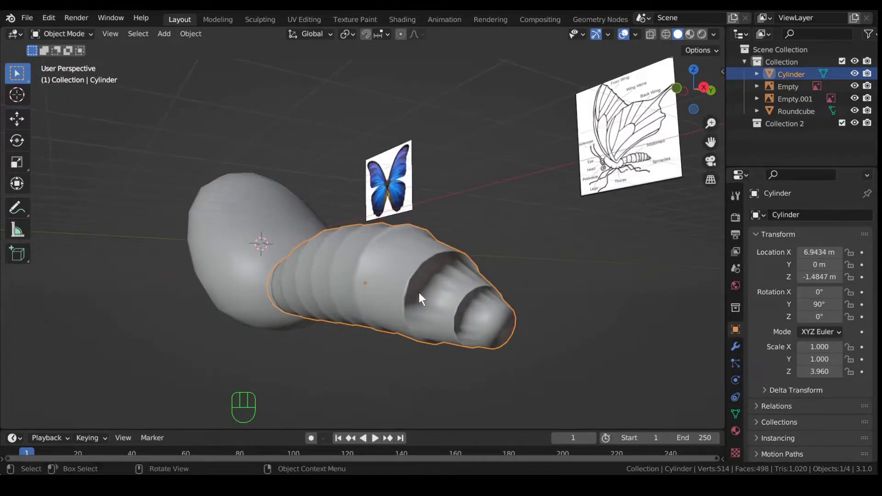
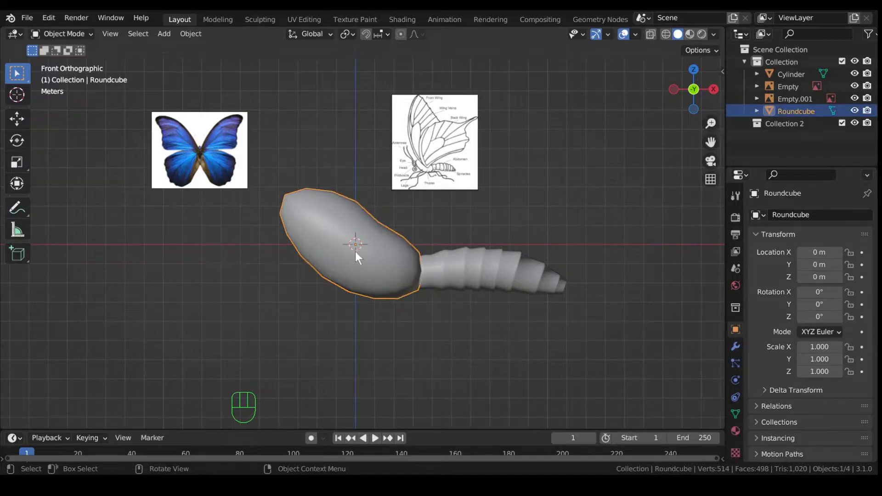
Hide the Roundcube thorax, add a UV sphere for the head with Shade Smooth, and enter Edit Mode on it.
key("h")
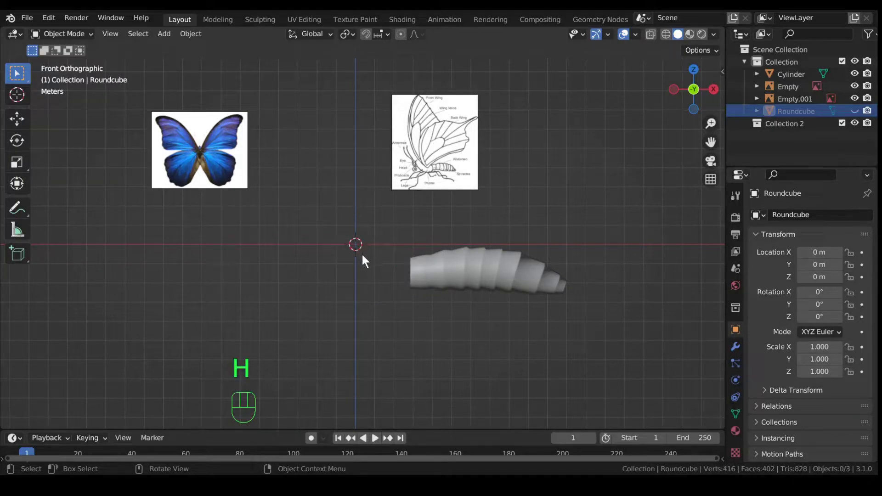
key("shift+a")
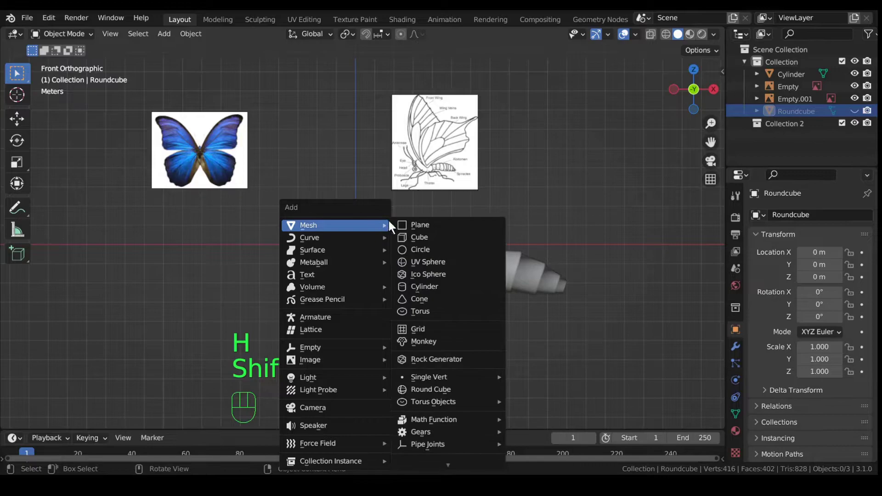
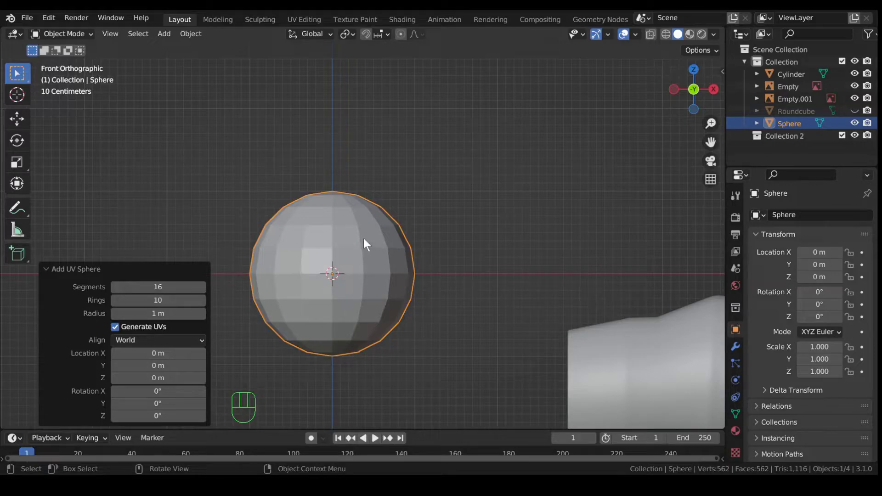
right_click(365, 243)
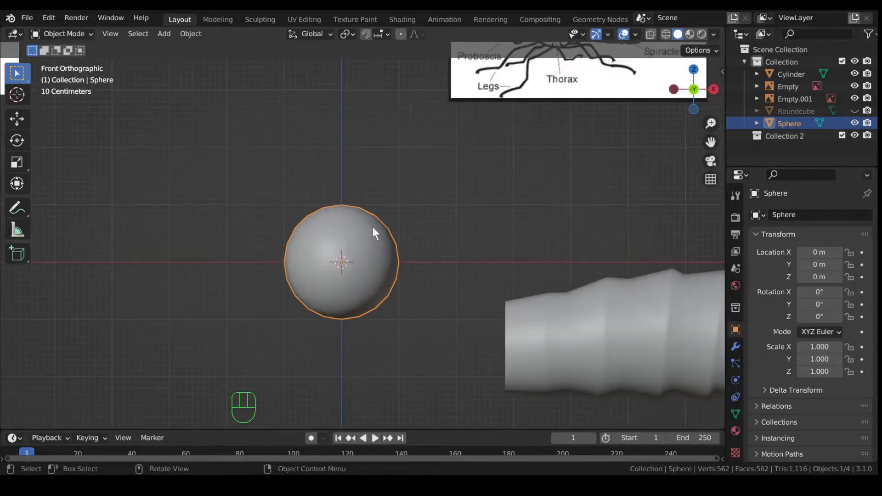
key("Tab")
Rotate the head sphere 90° on its side, shrink and move it, then unhide the thorax.
key("r")
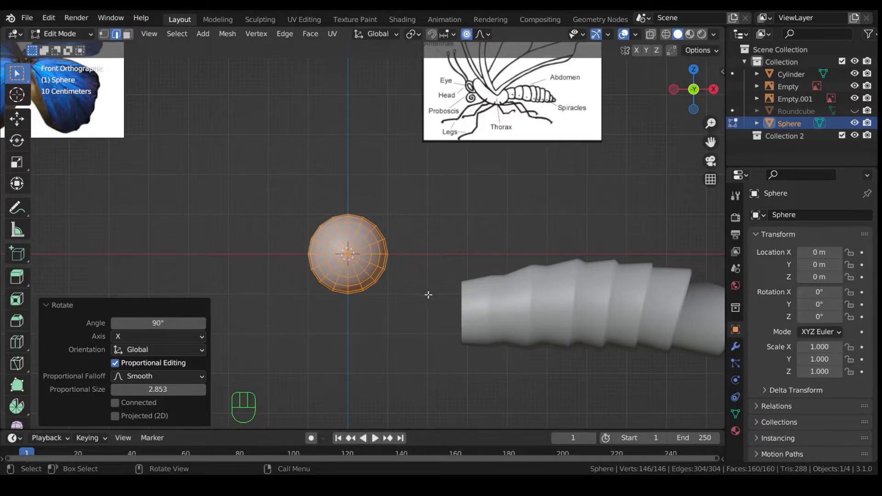
key("g")
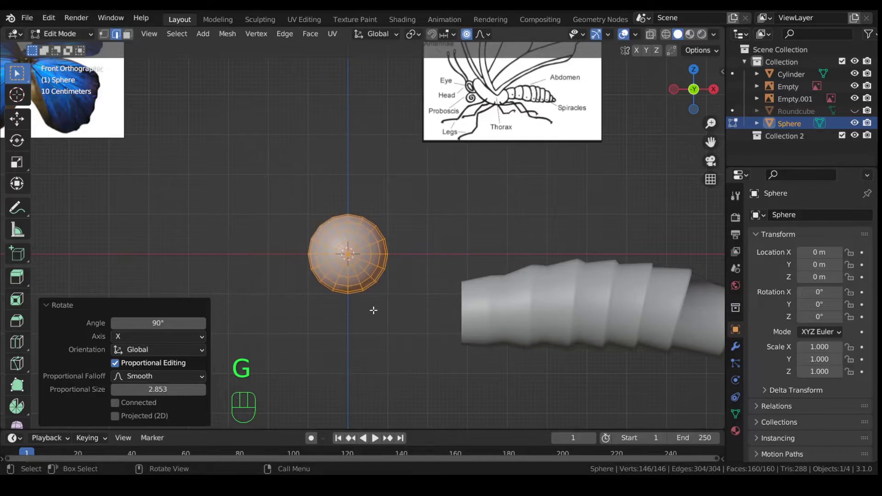
key("g")
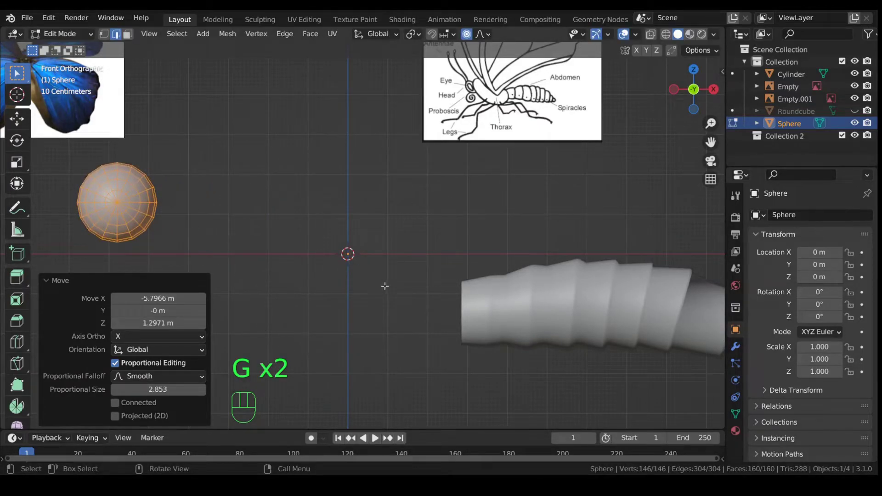
key("Tab")
key("alt+h")
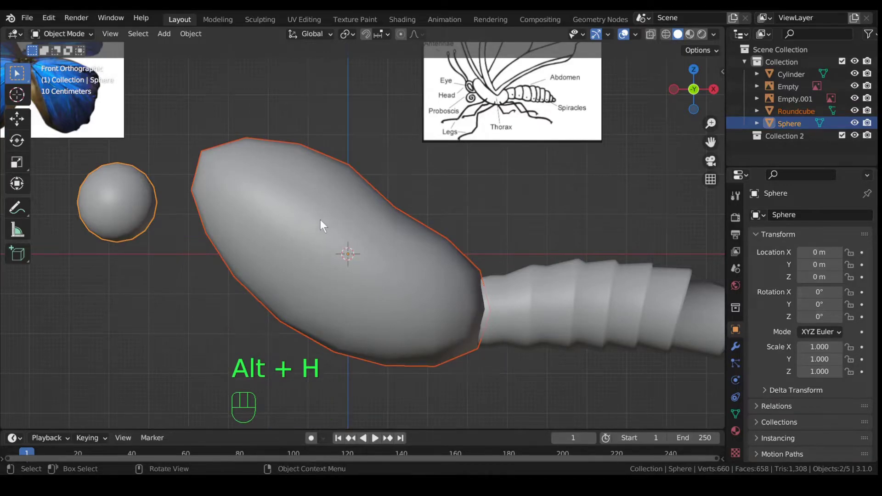
Select the head sphere and move it against the thorax's front end, then re-enter its Edit Mode.
left_click_drag(304, 220, 382, 300)
left_click(263, 307)
key("g")
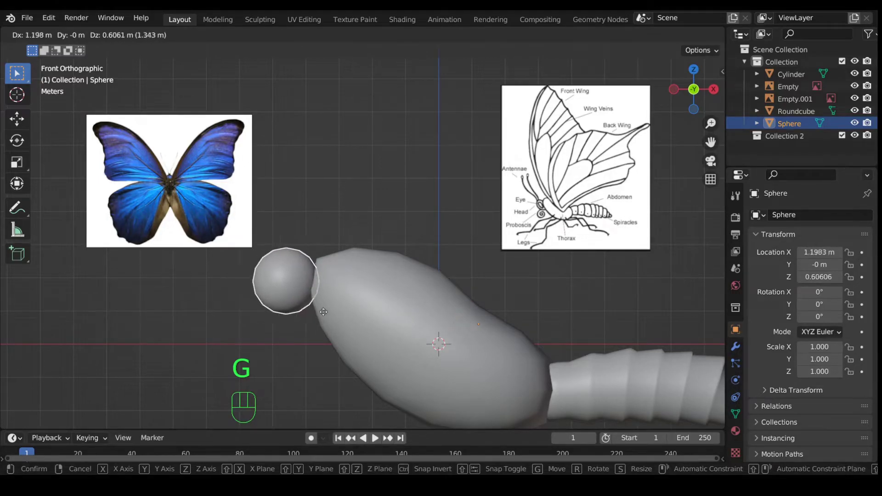
left_click_drag(322, 339, 376, 300)
key("Tab")
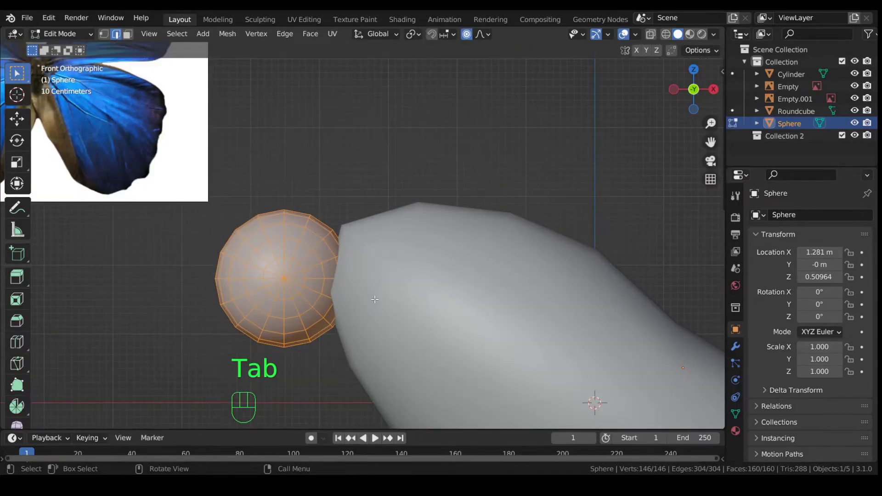
Select all head vertices, flatten the head along X, tilt it, enlarge it and shift it up against the thorax.
key("1")
key("2")
key("1")
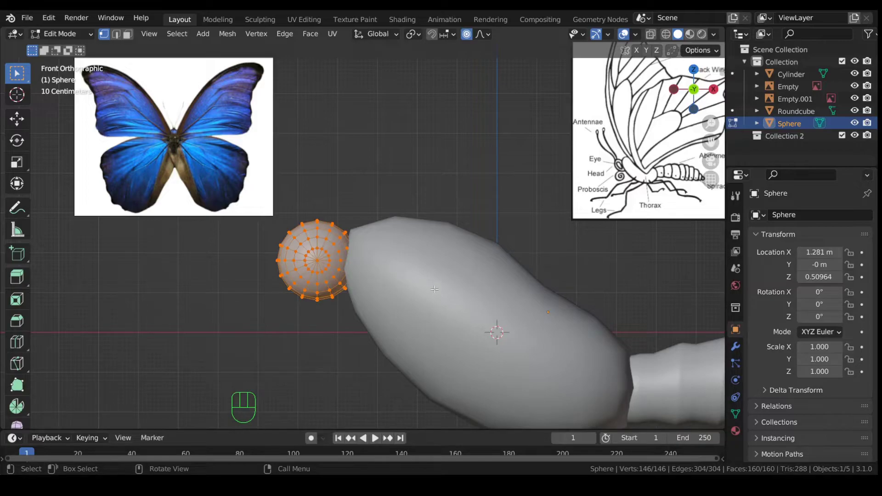
key("s")
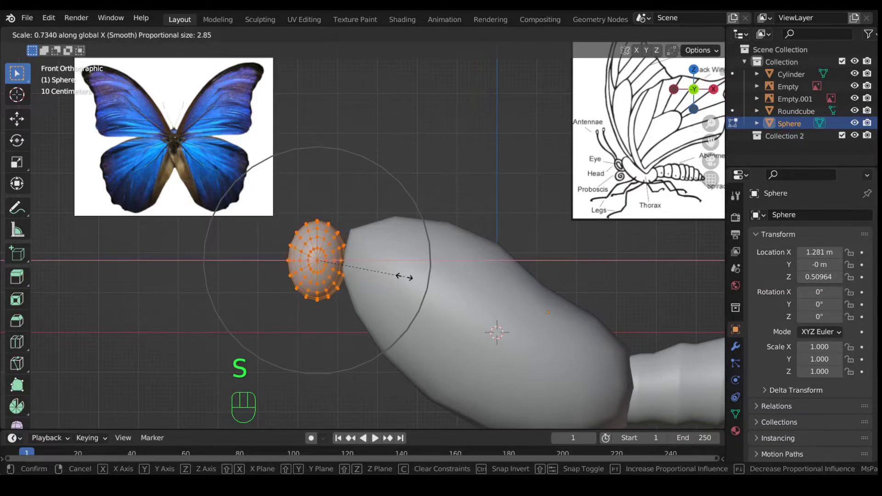
key("r")
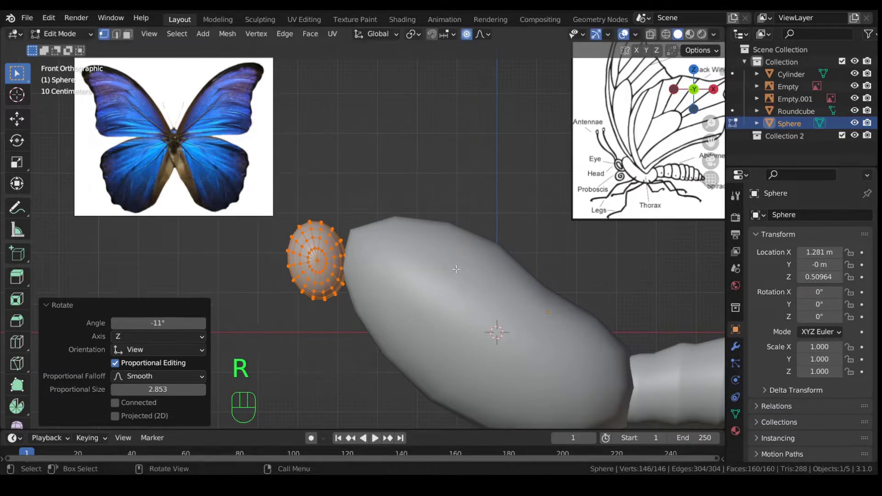
key("s")
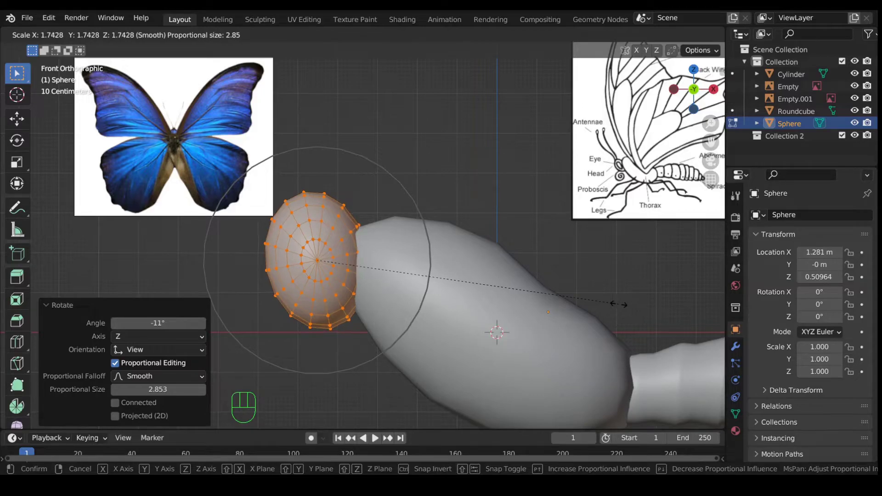
key("g")
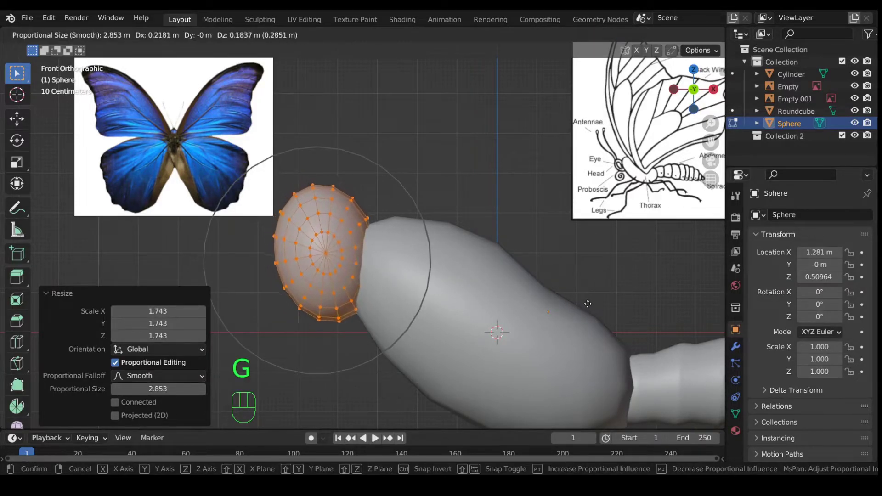
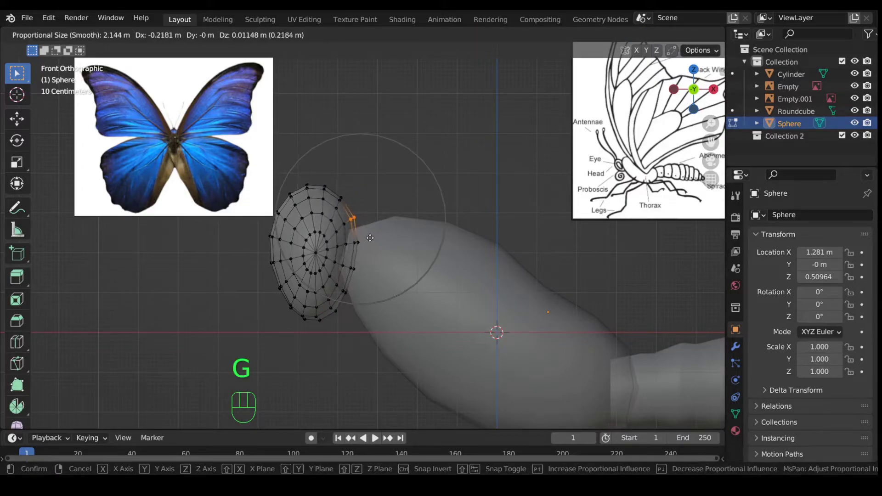
Tilt the head further forward to about 18° and nudge it into place on the thorax front.
key("a")
key("r")
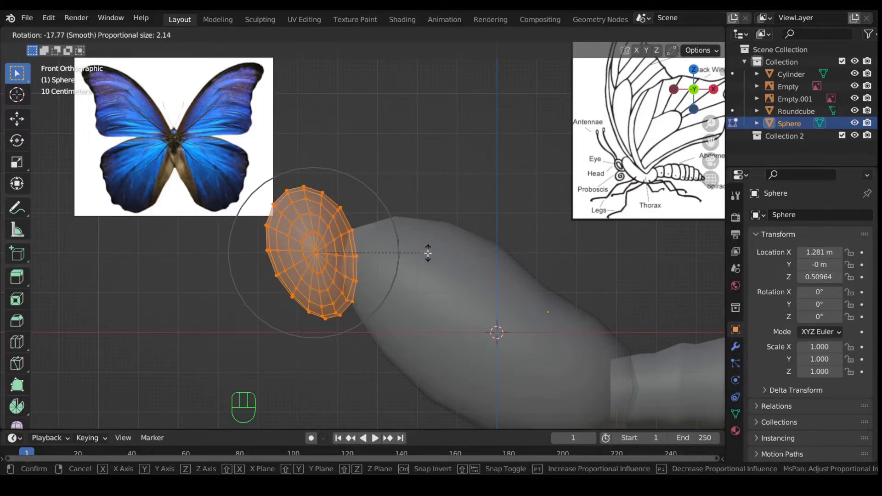
key("g")
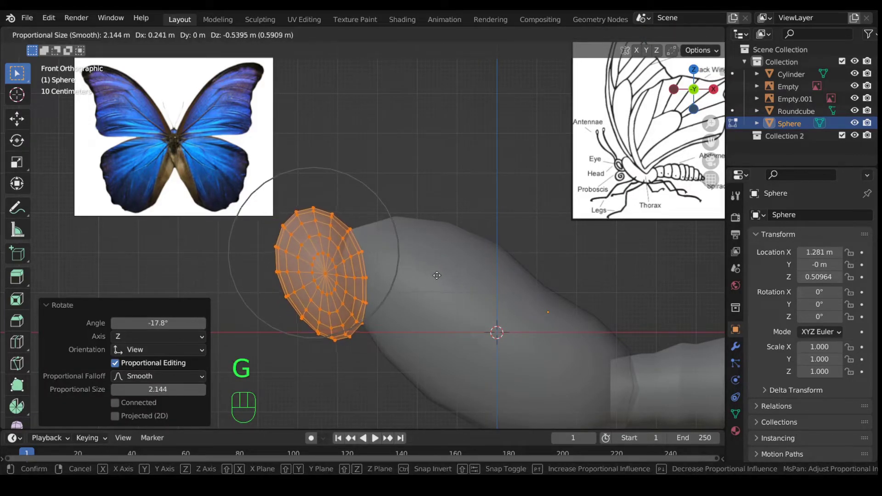
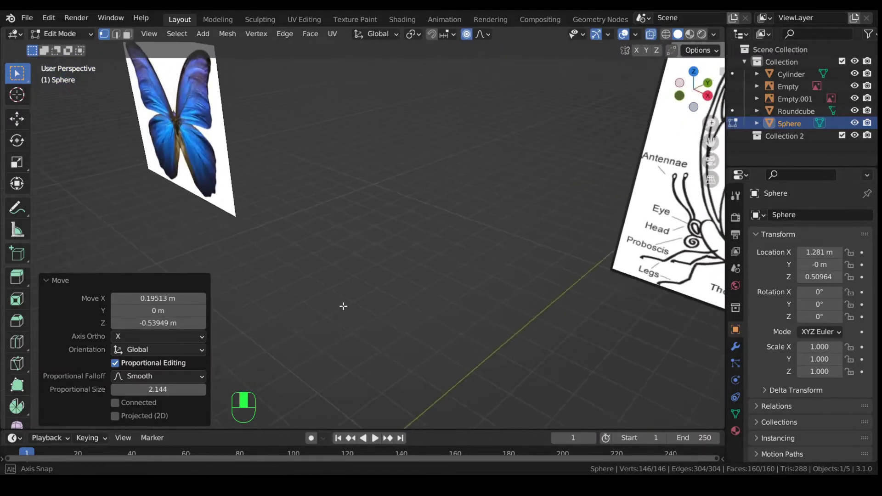
key("KP_Decimal")
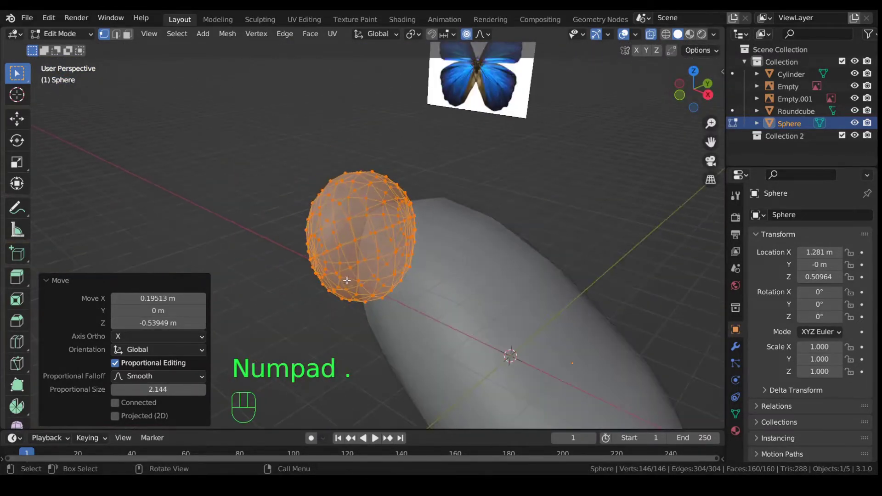
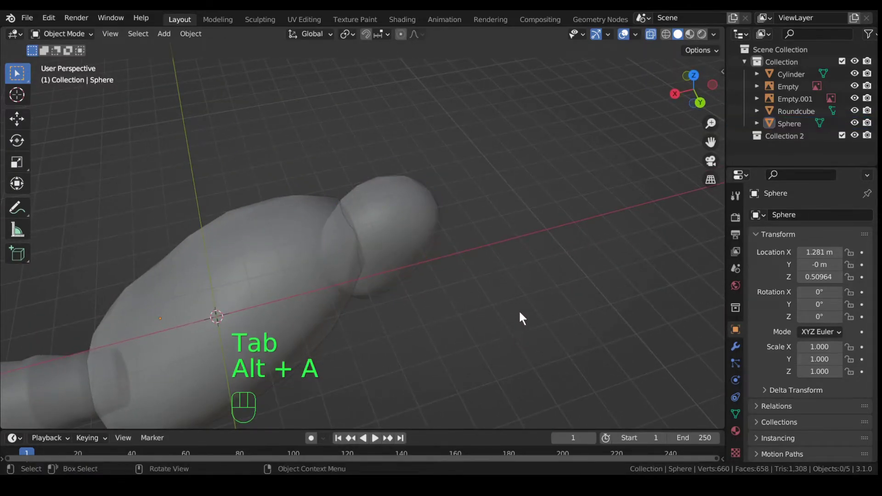
Toggle X-ray and orbit to view the assembled head, thorax and abdomen together.
key("alt+z")
left_click_drag(521, 307, 228, 249)
left_click_drag(283, 258, 281, 254)
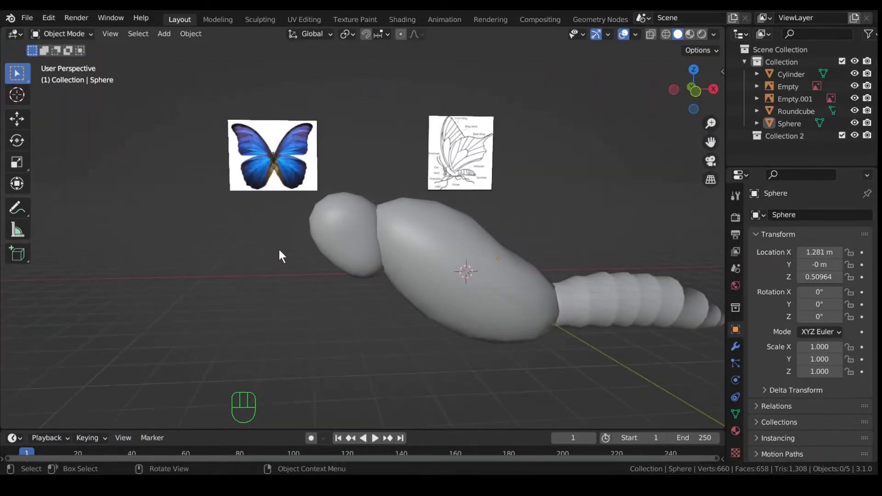
left_click_drag(343, 273, 359, 293)
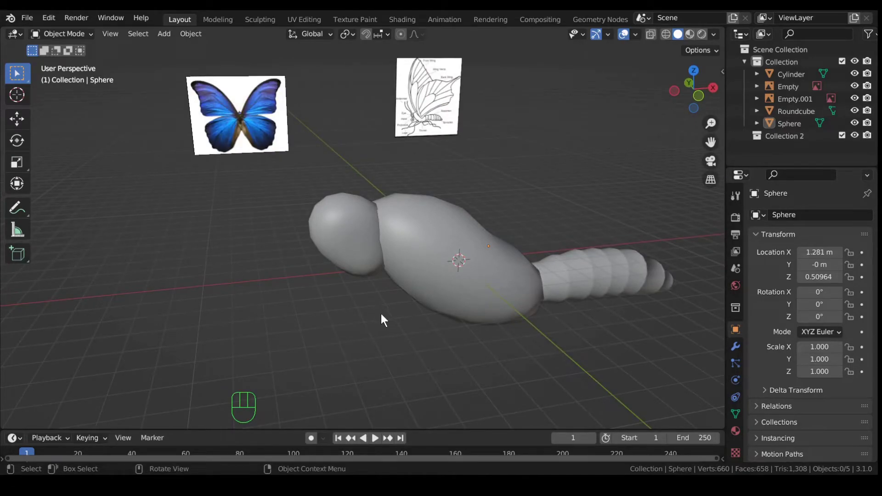
Add a new UV sphere and move it onto the head in front view.
key("shift+a")
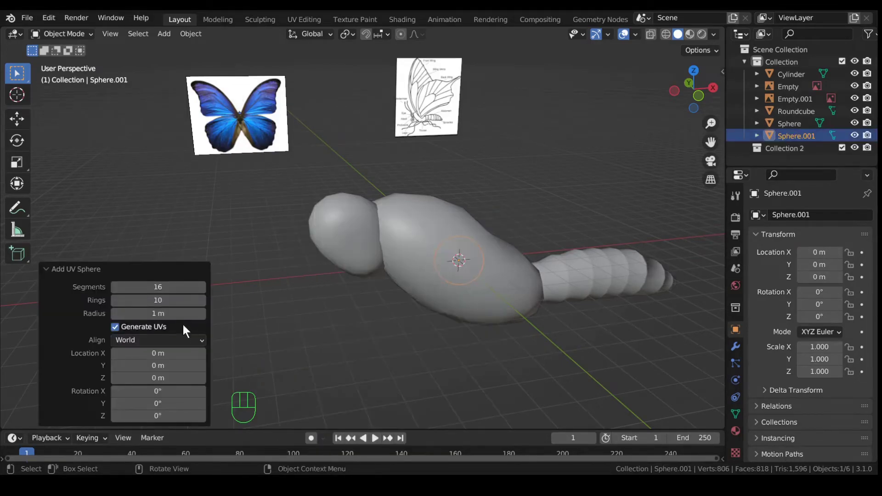
left_click_drag(443, 328, 417, 316)
key("KP_1")
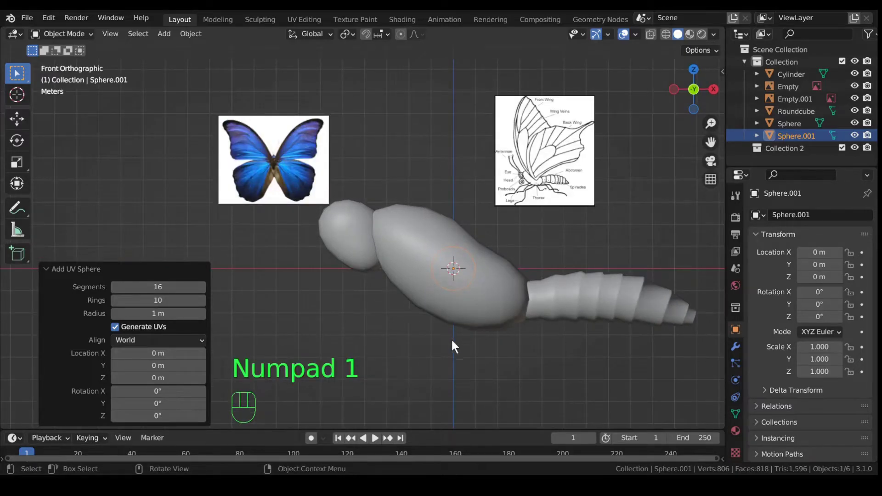
key("g")
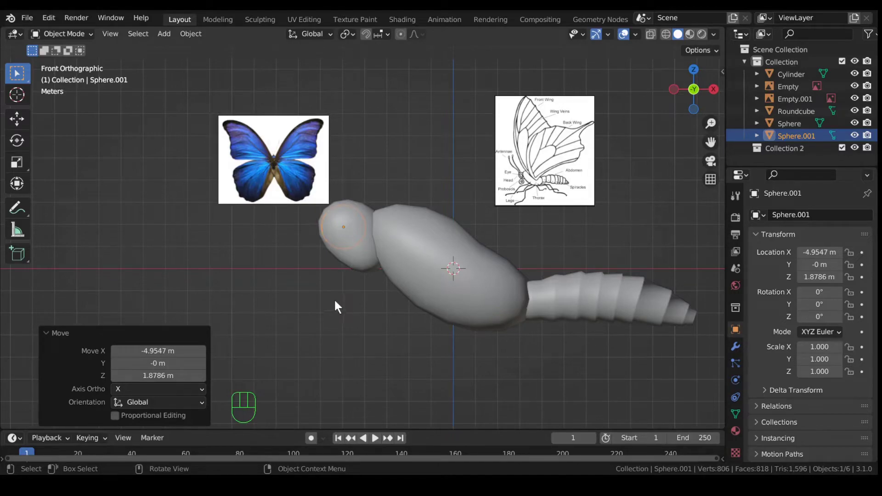
key("KP_3")
Shift the eye sphere out to the head's side in side view and frame it up close.
key("KP_9")
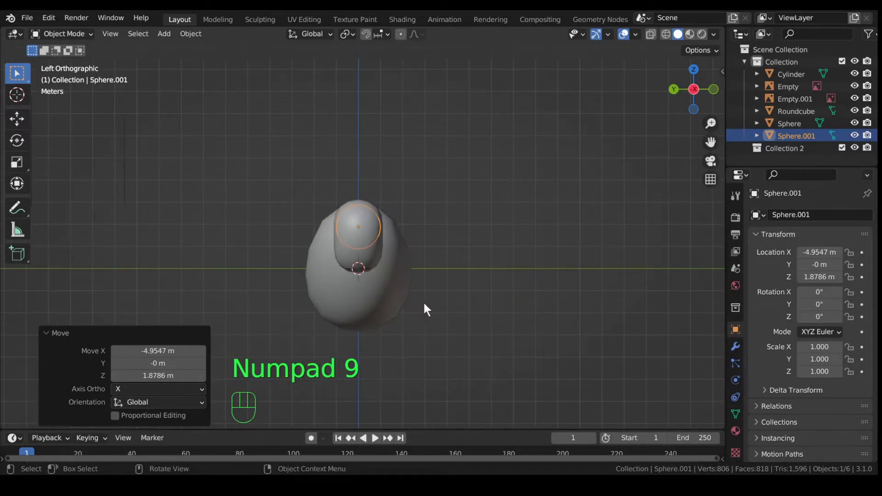
key("g")
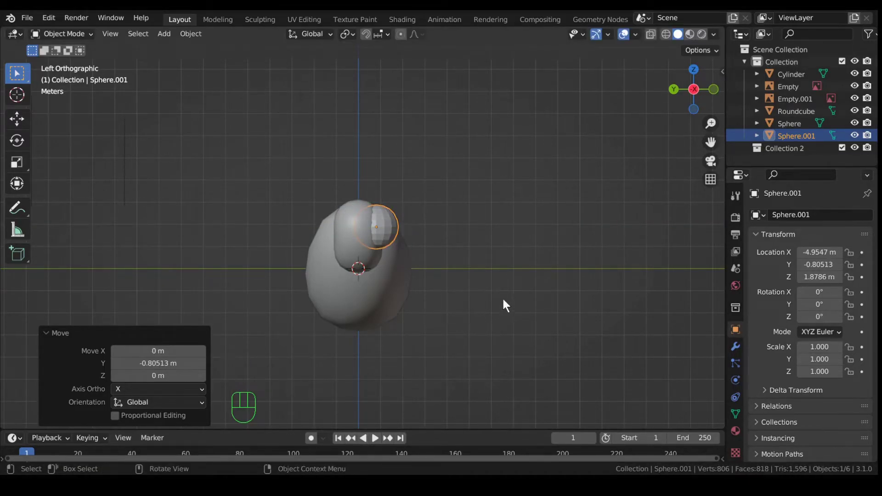
key("KP_3")
key("KP_1")
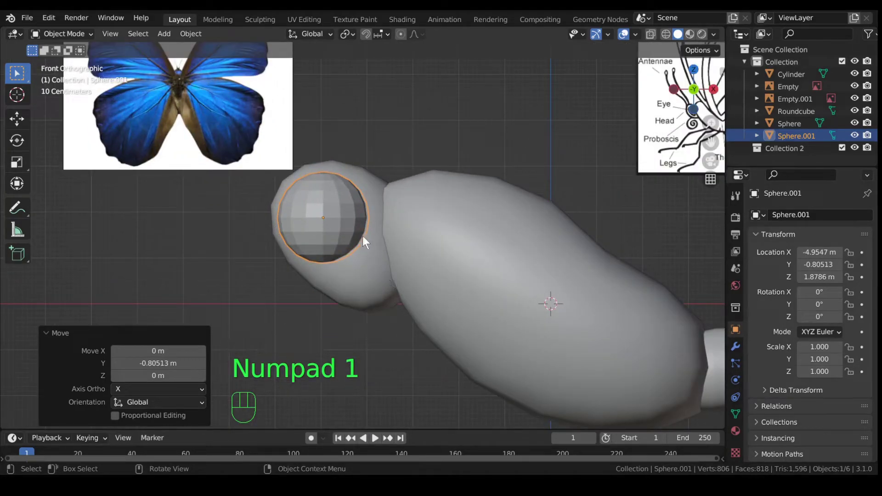
left_click_drag(352, 222, 348, 221)
Rotate the eye vertices with proportional editing and stretch the eye vertically about 1.225 times into an oval.
key("Tab")
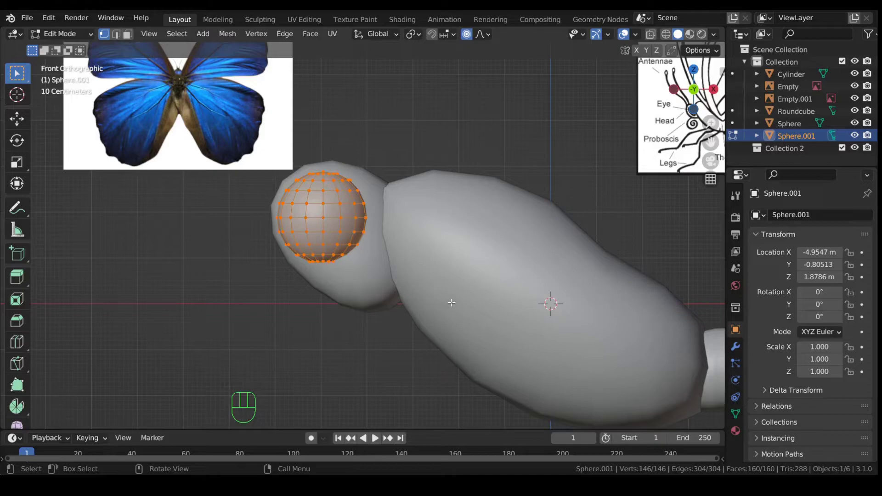
key("r")
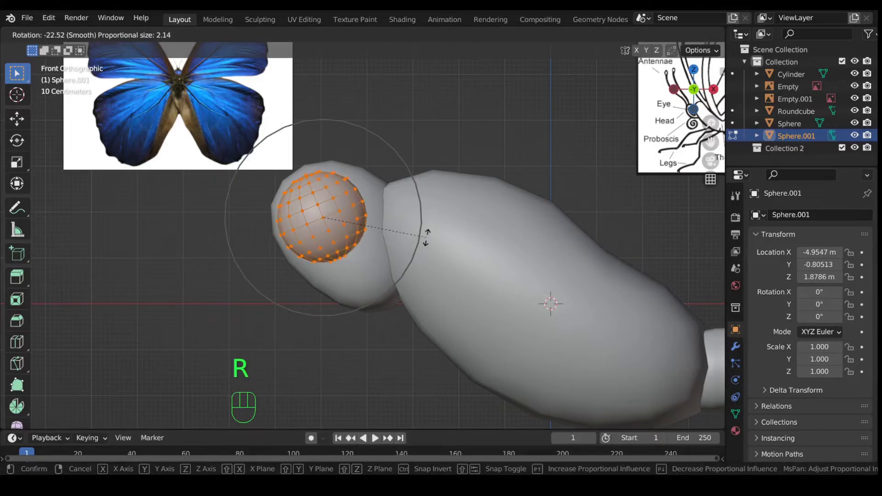
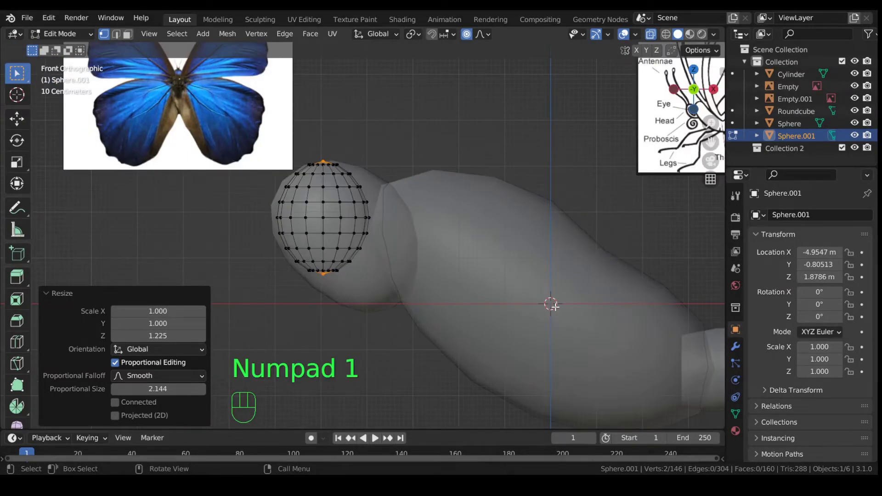
key("KP_3")
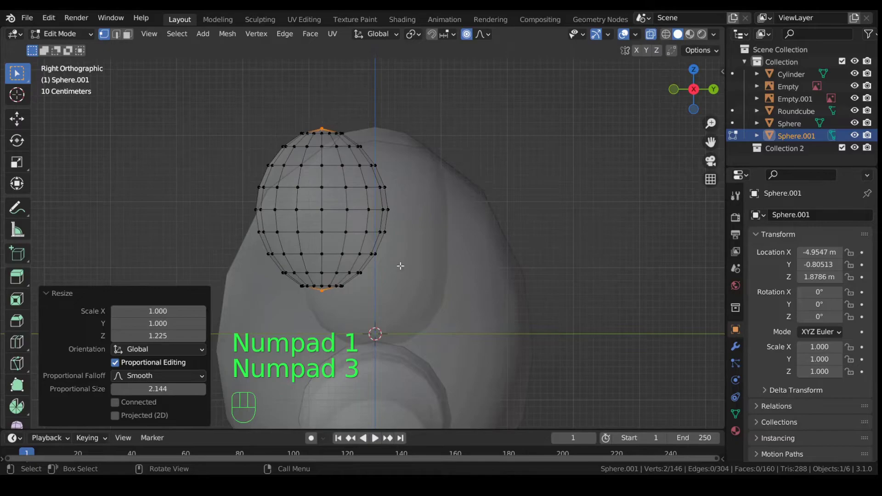
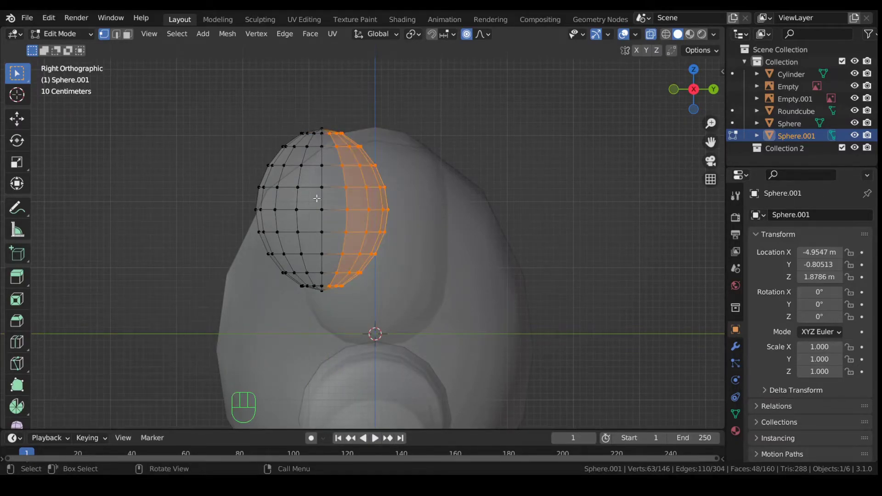
Delete the inner half of the eye sphere, leaving a half-shell, and turn X-ray off.
key("x")
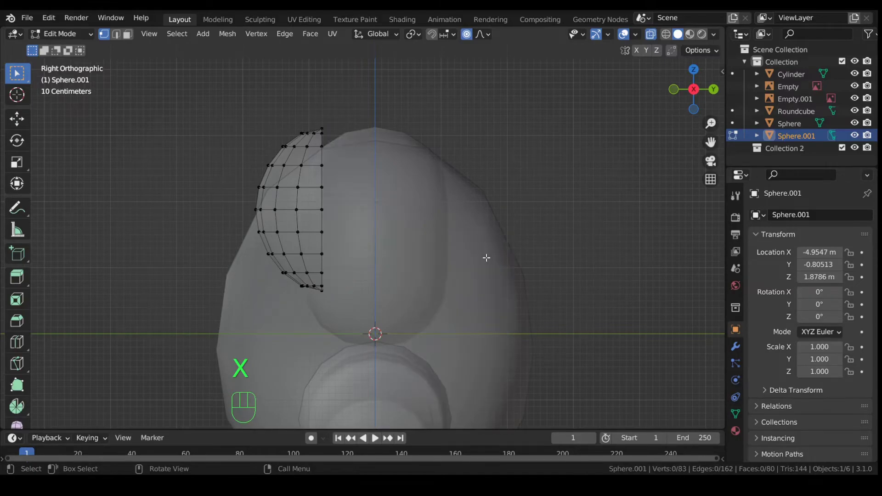
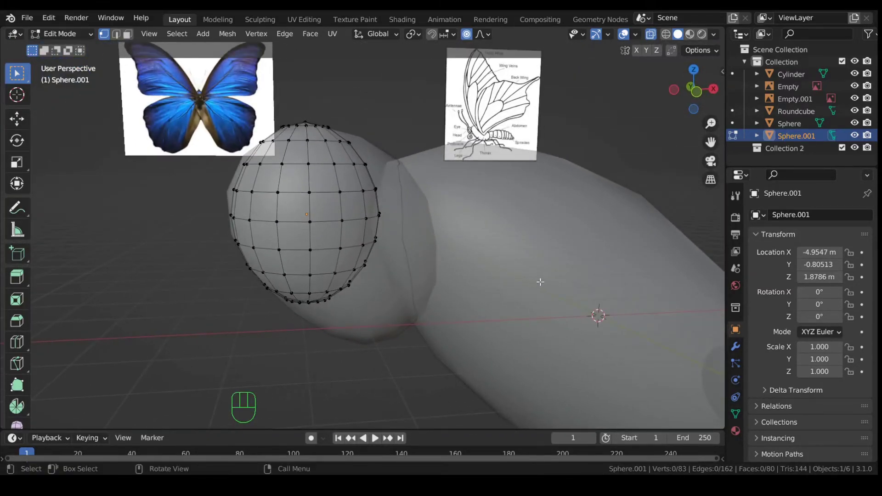
key("alt+z")
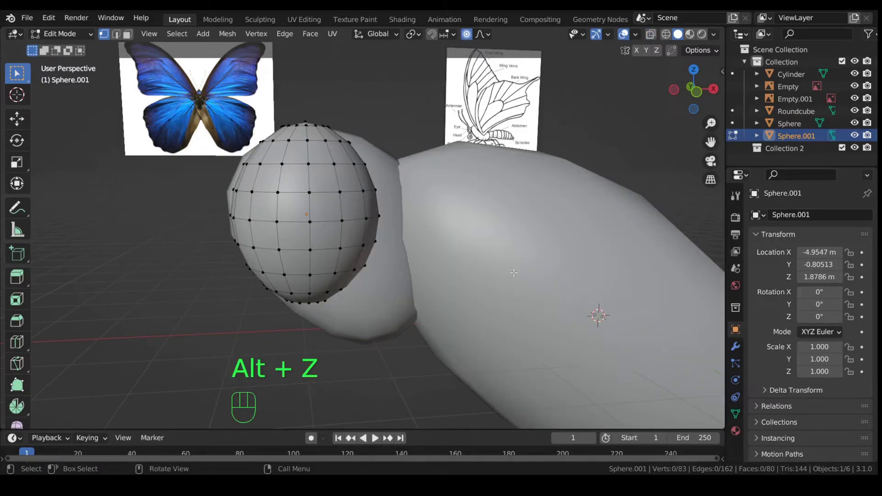
key("KP_1")
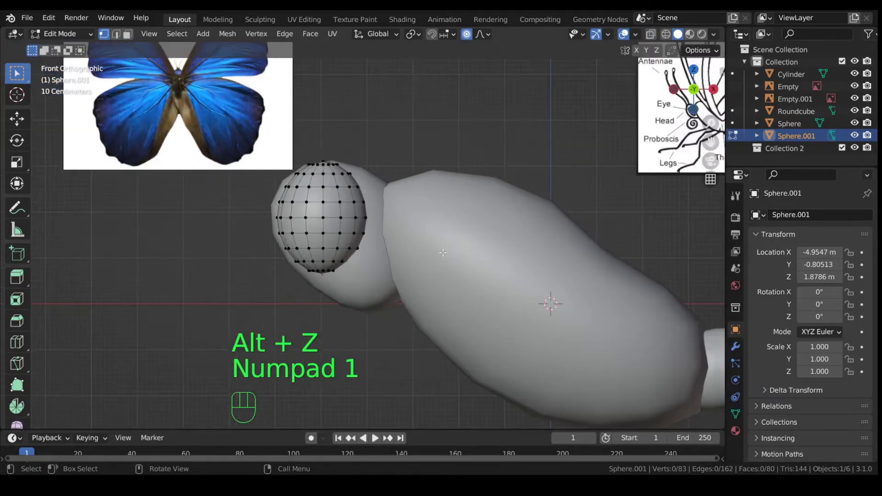
With all eye vertices selected and proportional editing off, tilt, nudge and flatten the half-sphere eye along its depth.
key("a")
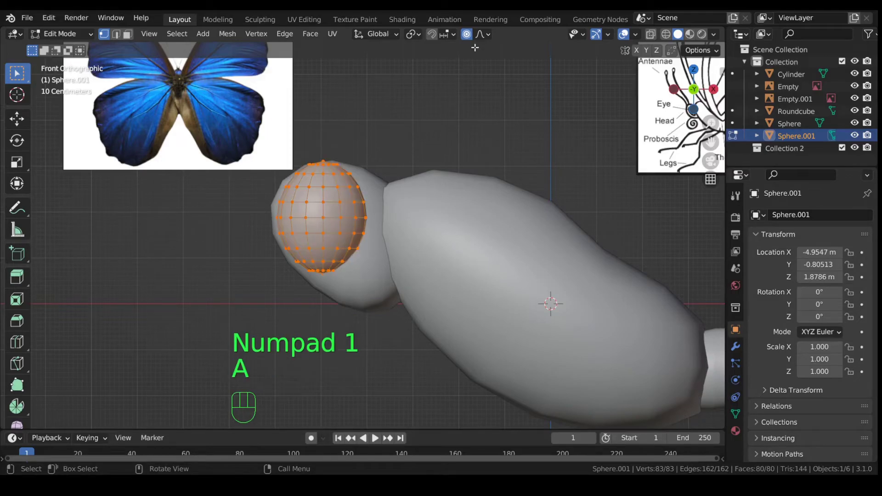
left_click(471, 42)
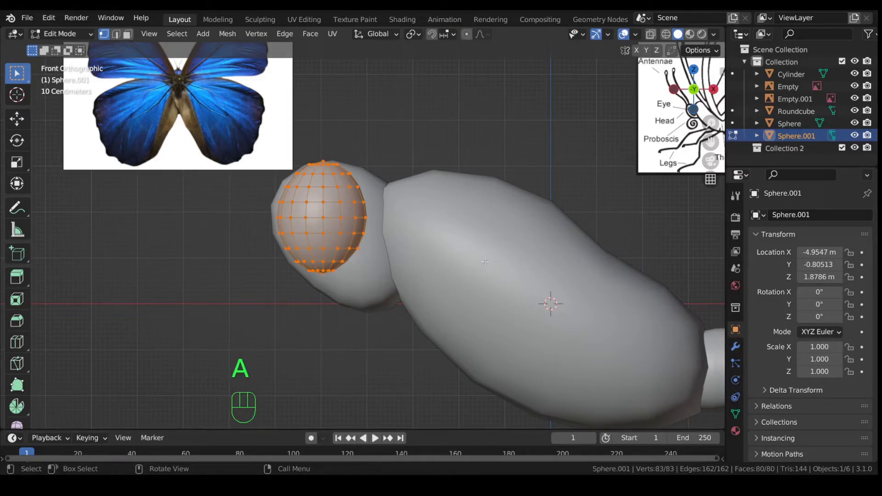
key("r")
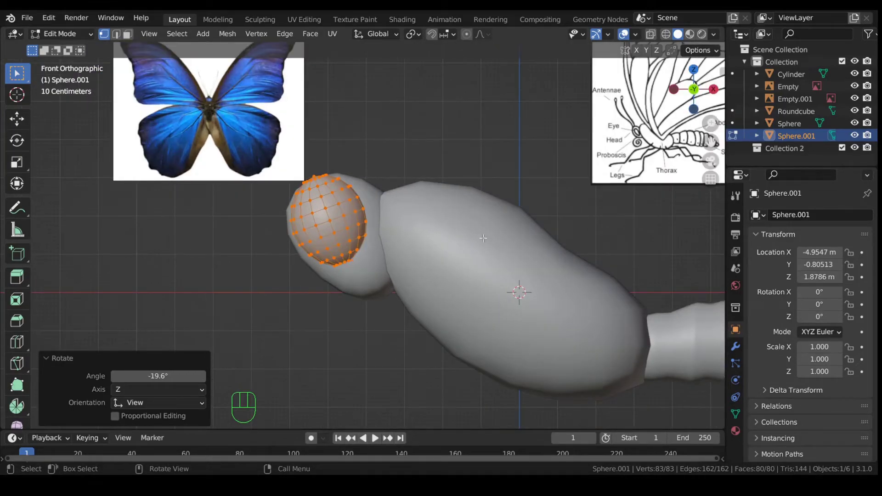
key("g")
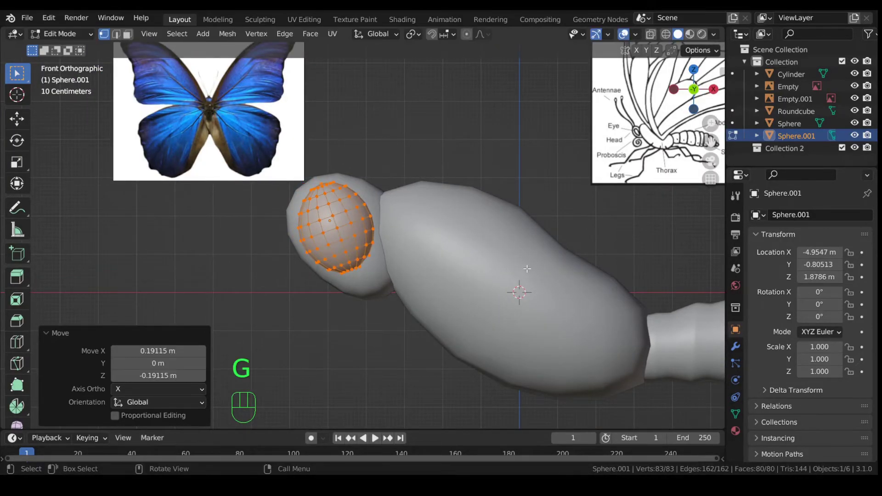
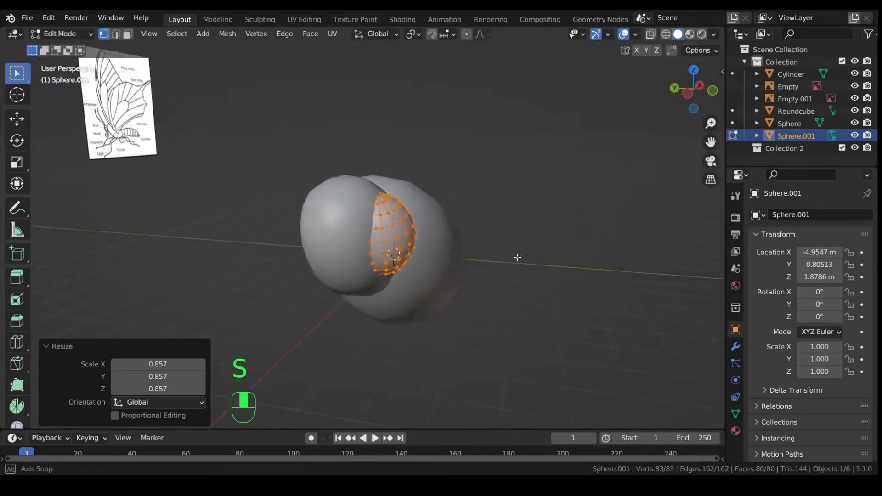
key("s")
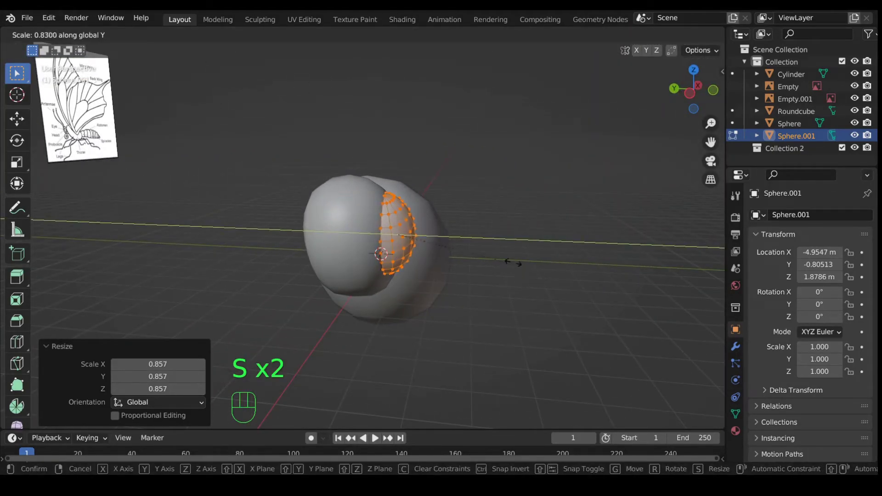
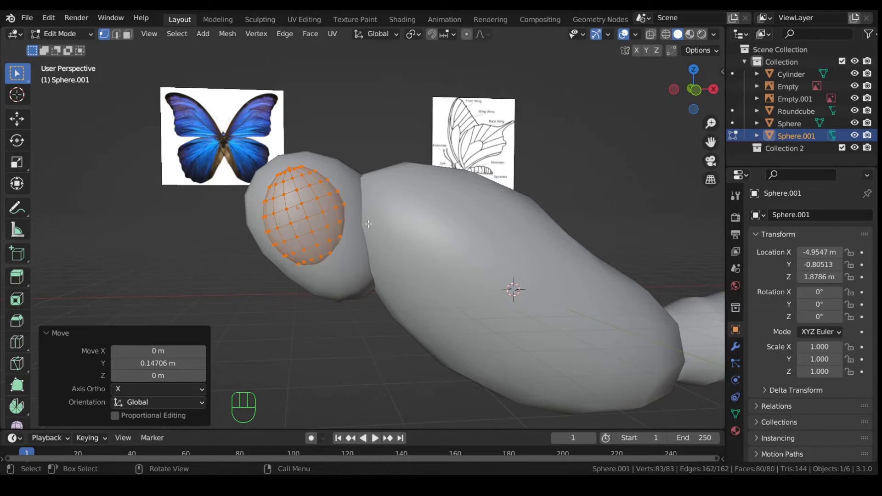
From front view, tilt the eye slightly with smooth falloff so it sits snug against the head.
key("KP_1")
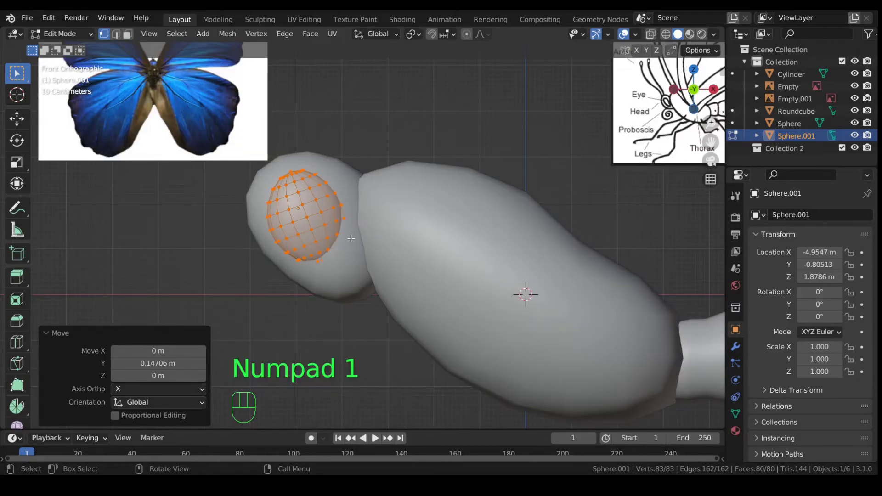
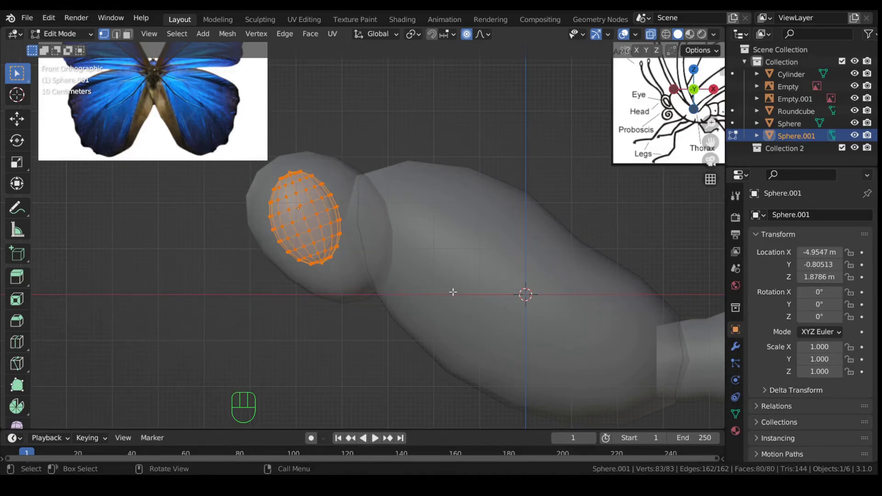
key("r")
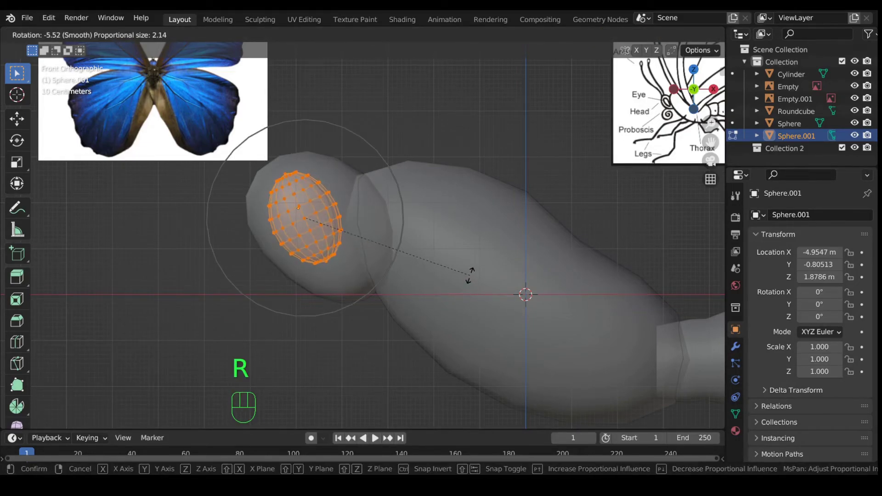
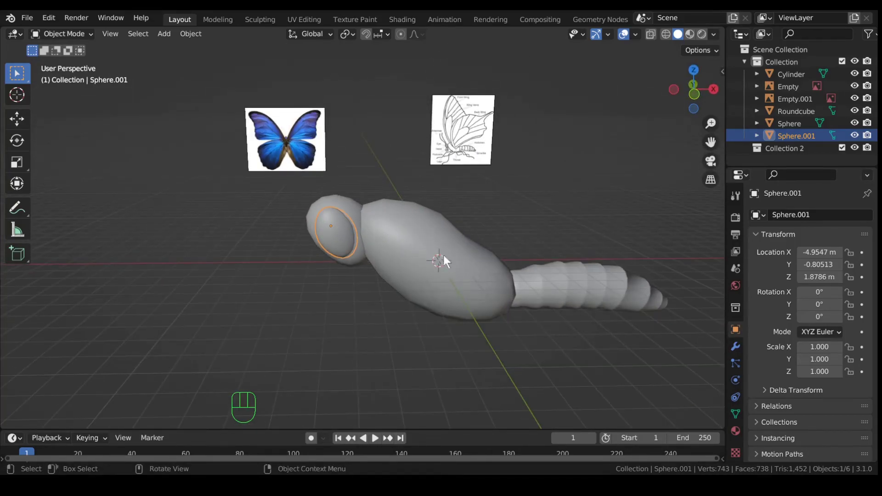
Inspect the body end-on and select the round-cube thorax.
left_click_drag(499, 271, 353, 262)
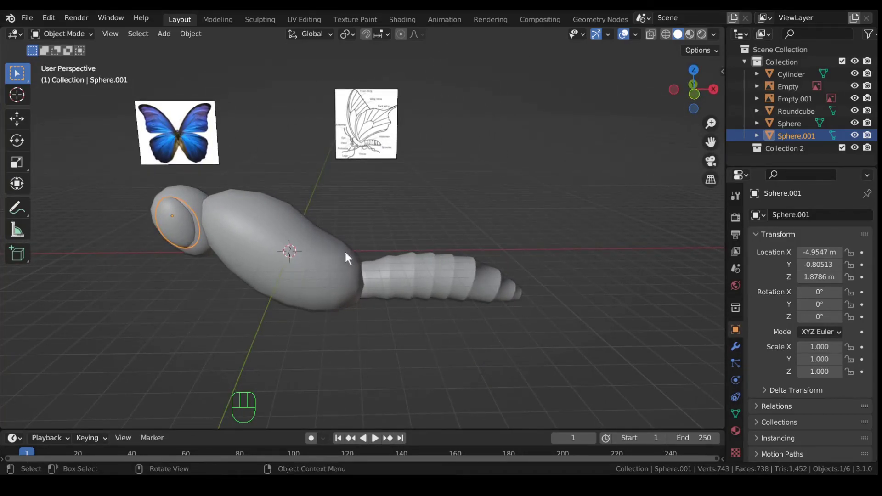
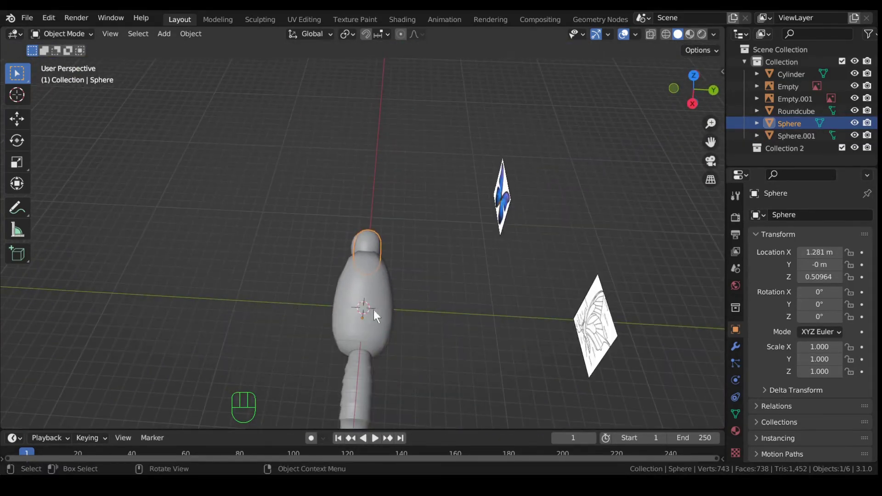
left_click(378, 318)
left_click_drag(344, 331, 517, 314)
key("a")
left_click_drag(581, 312, 604, 288)
left_click_drag(566, 288, 545, 285)
left_click(532, 258)
left_click_drag(578, 278, 466, 276)
left_click(409, 315)
left_click_drag(523, 296, 473, 317)
Scale the thorax to about 0.87 along Y to slim its width.
key("s")
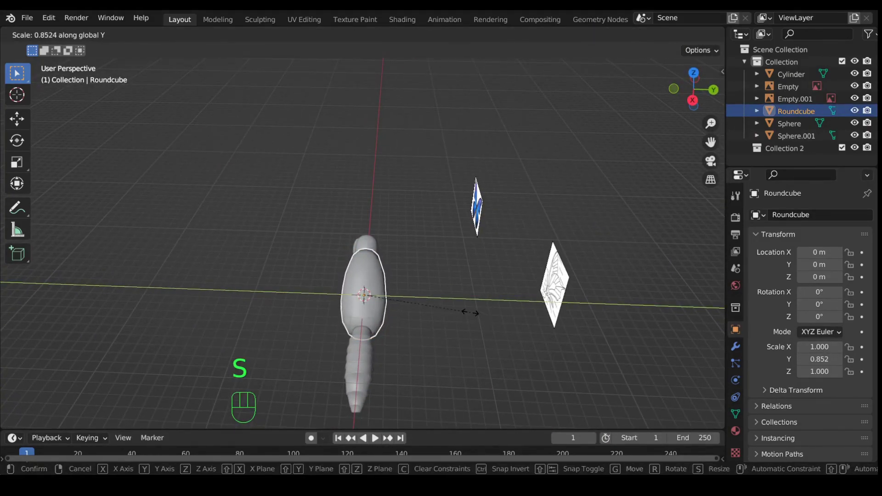
left_click_drag(397, 300, 661, 278)
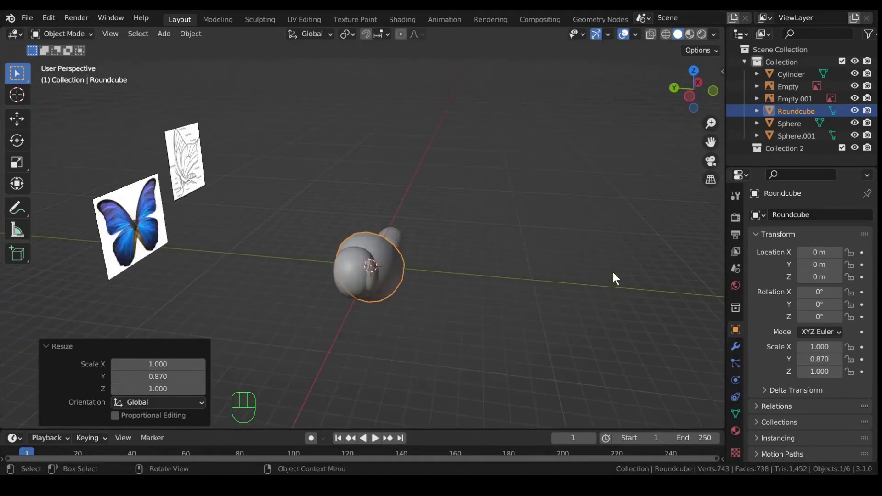